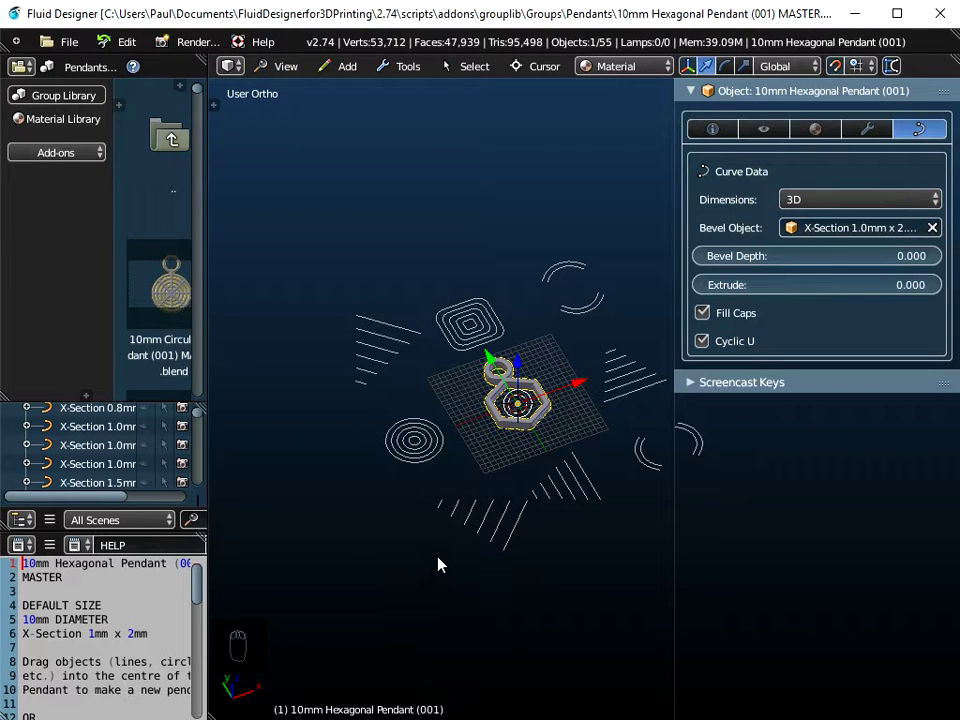
Select every object in the hexagonal pendant scene and request their deletion.
key(a)
key(a)
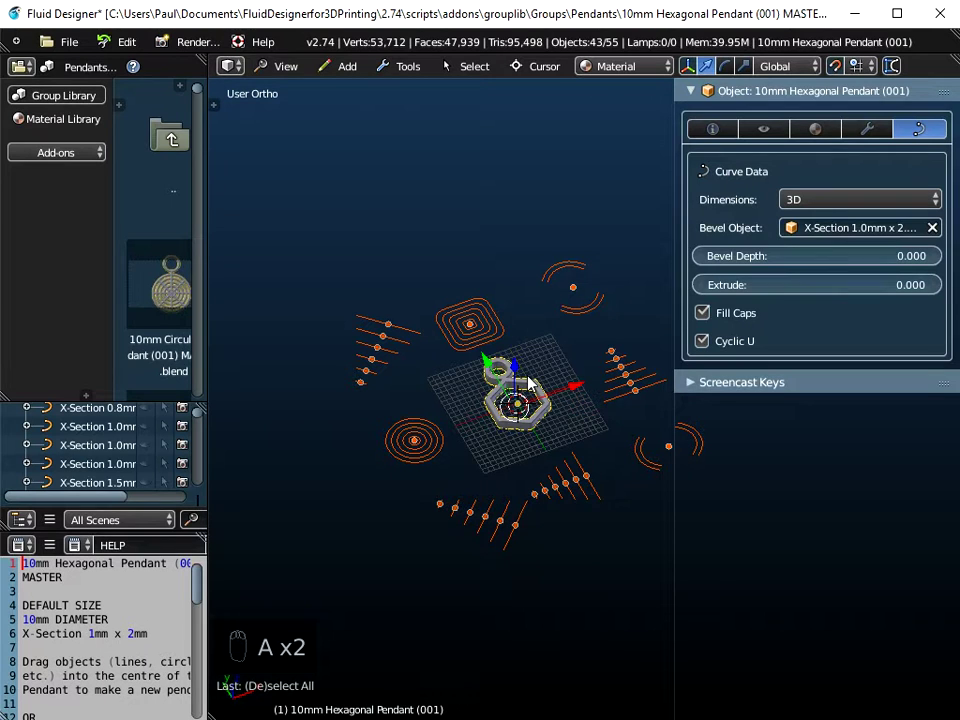
key(x)
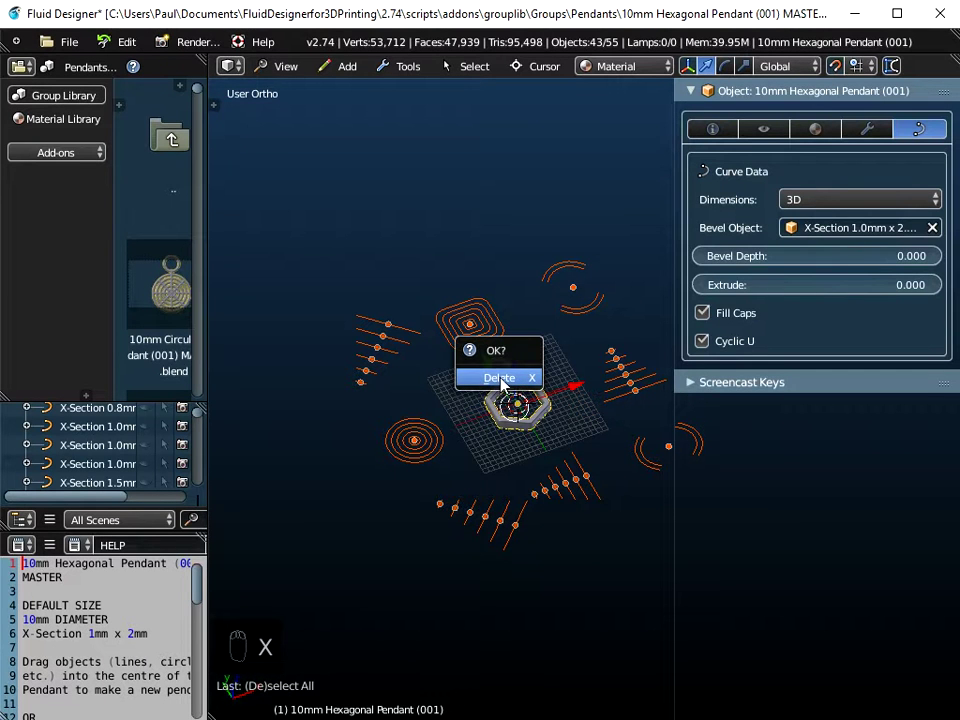
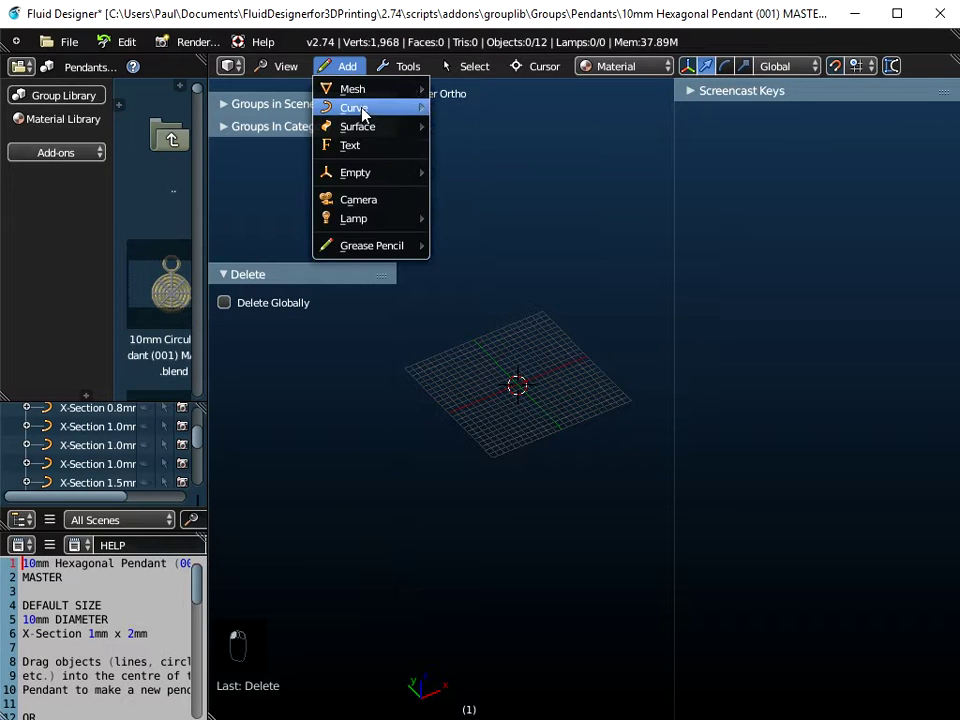
Add a Capareda knot curve (resolution 180, p 3, q 2), inspect it, then request its deletion.
middle_click(492, 308)
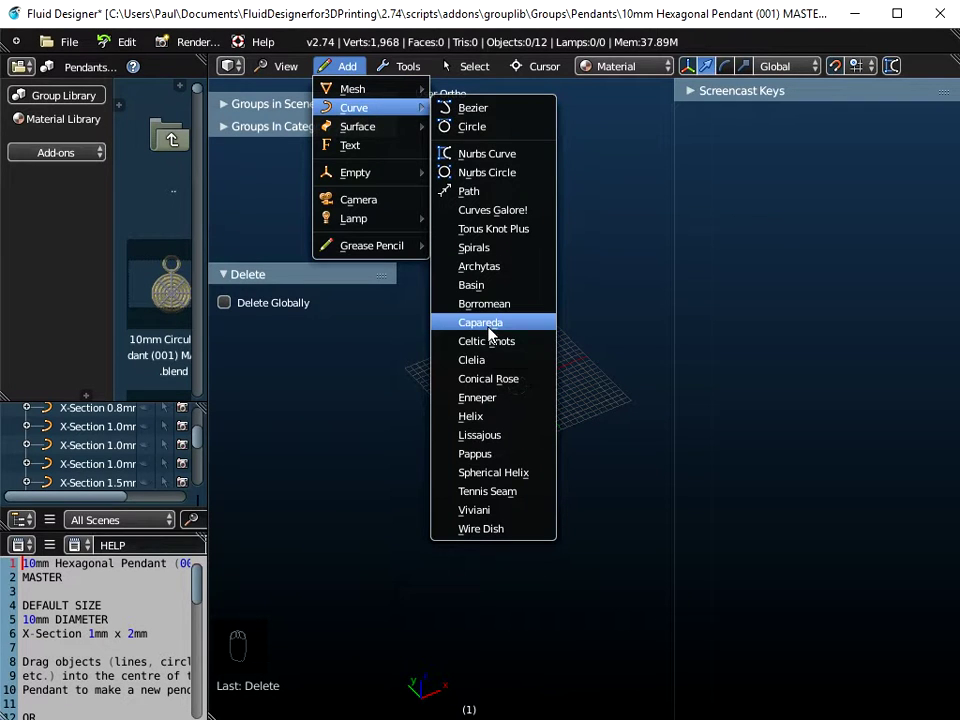
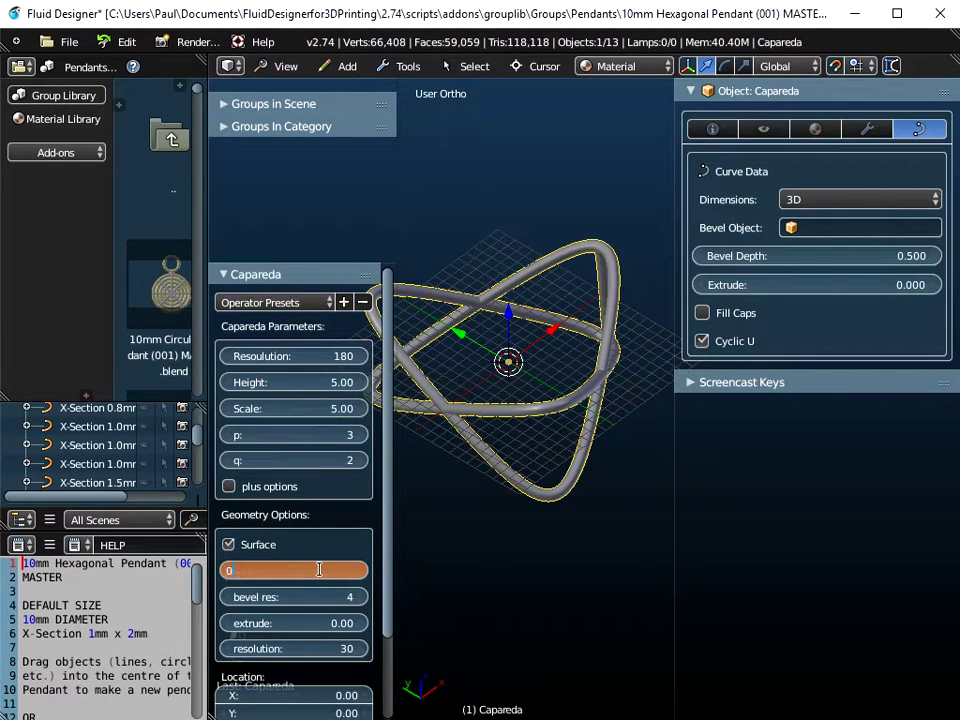
middle_click(577, 378)
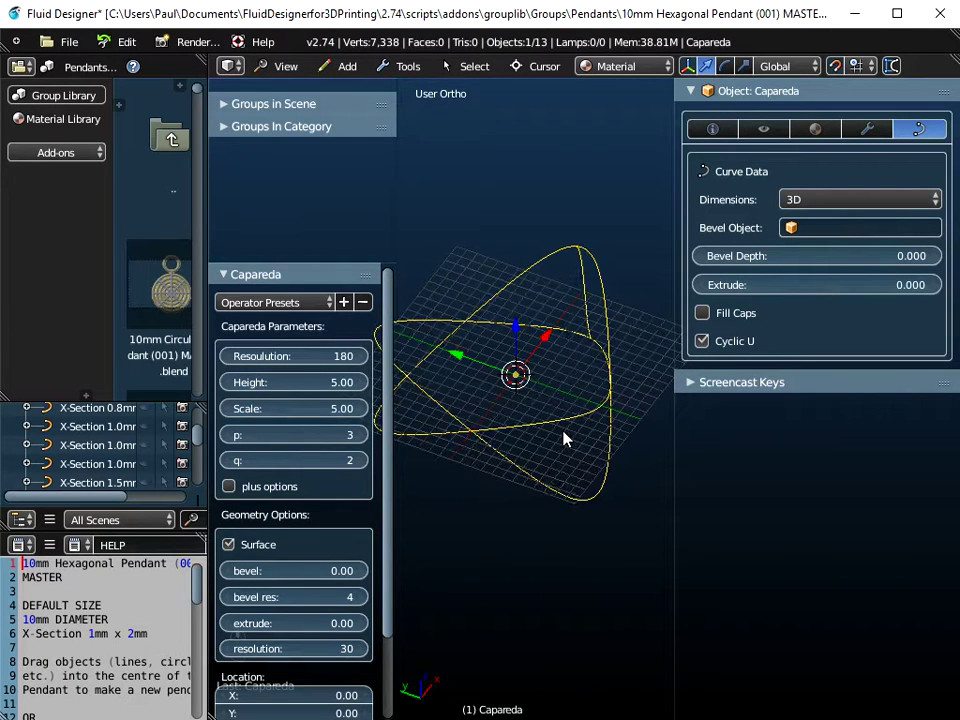
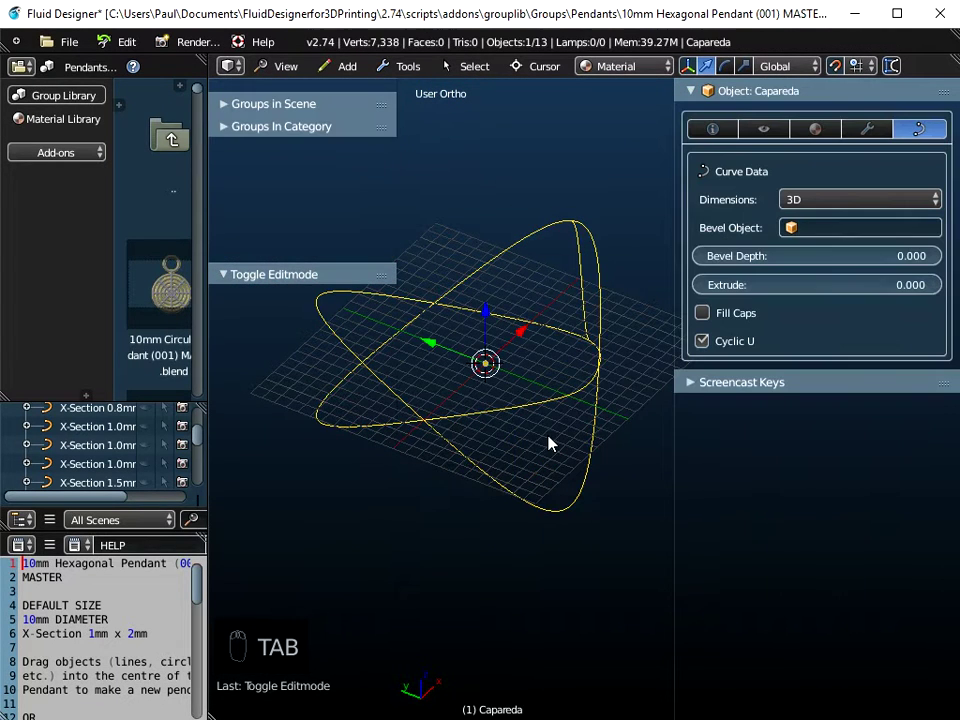
key(x)
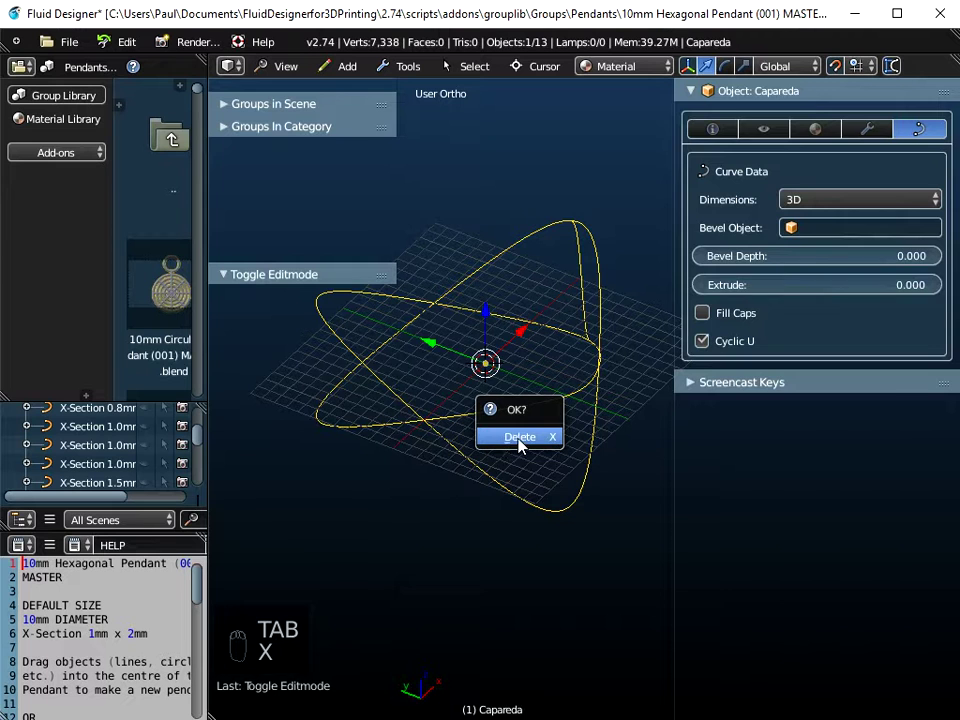
Create a new Capareda rosette knot with p 6, q 11, Rounds 6, Resolution 30 and a thick bevel tube.
drag(341, 68, 484, 308)
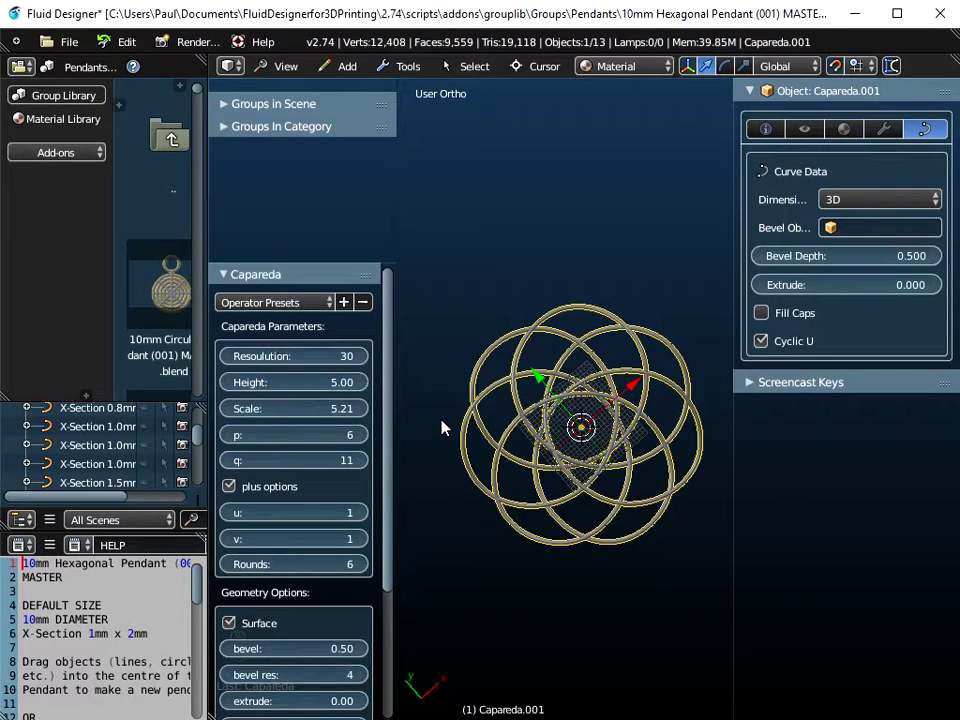
key(t)
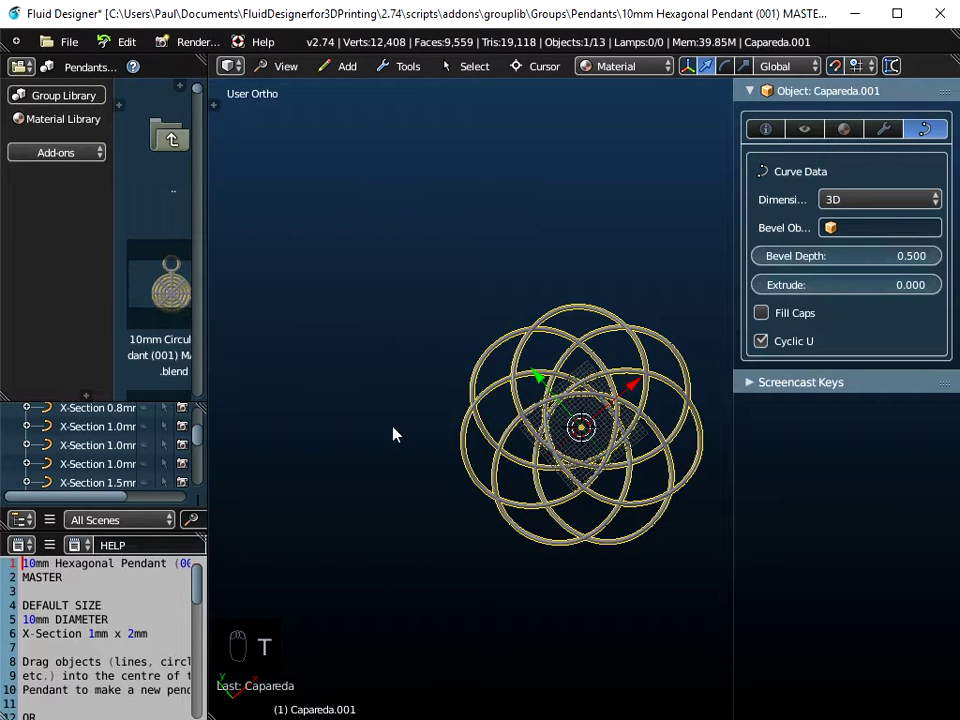
Scale the rosette knot to 0.4 and apply the scale so its 0.5 bevel tube appears thicker.
drag(295, 69, 688, 248)
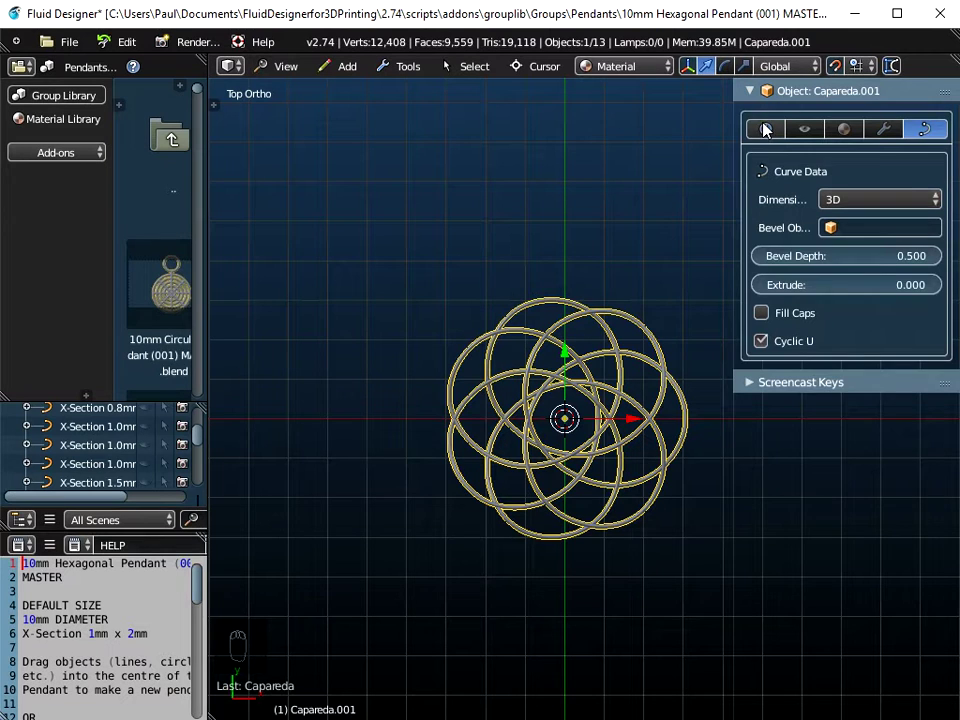
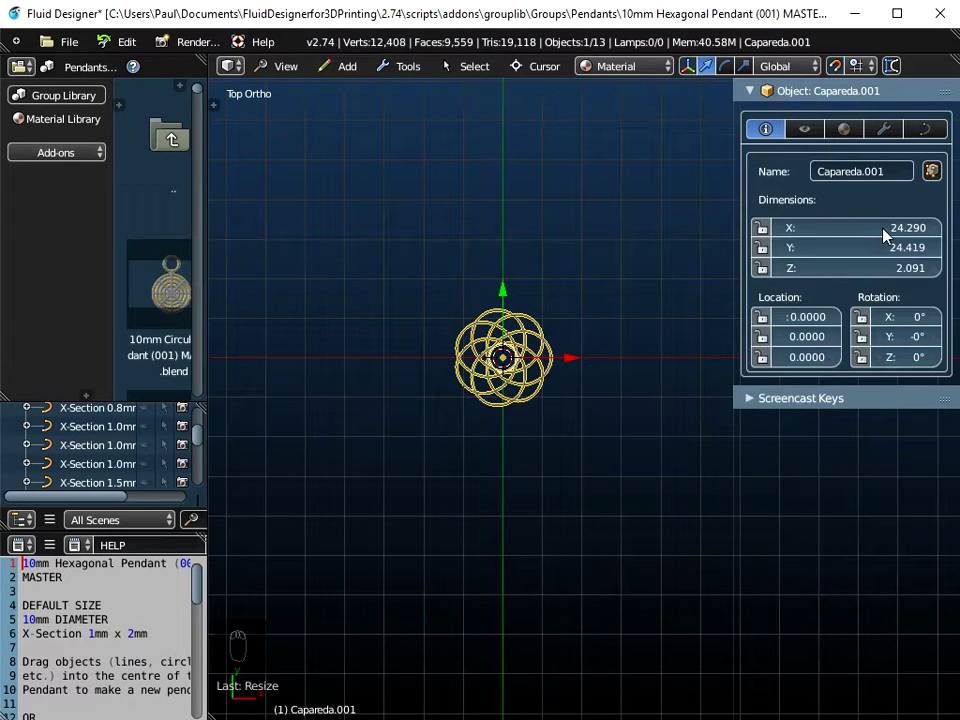
drag(555, 484, 219, 106)
drag(219, 106, 523, 392)
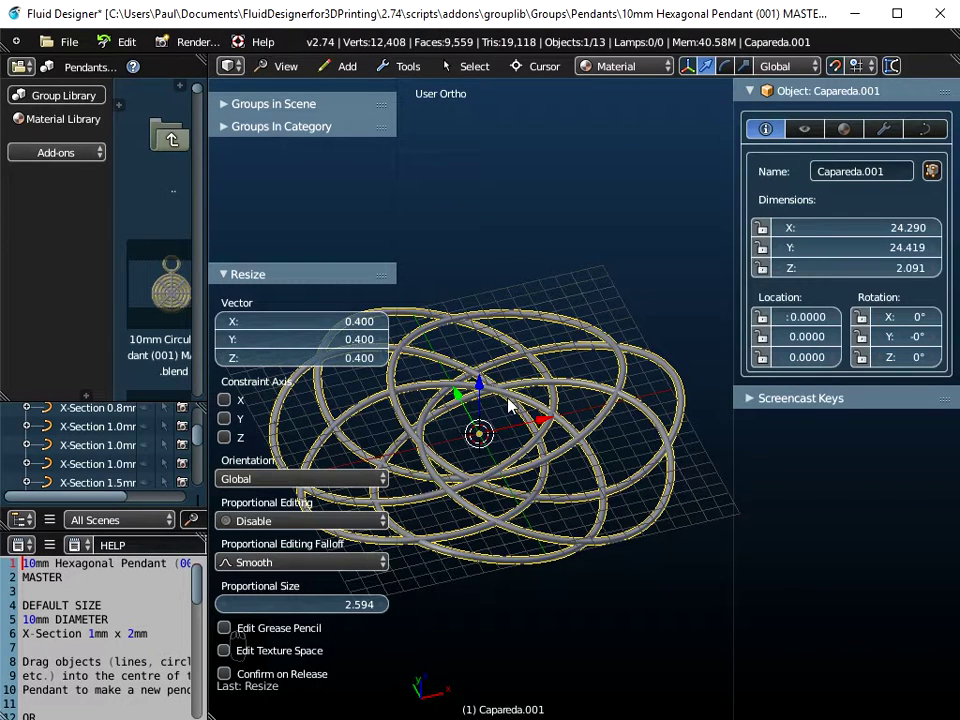
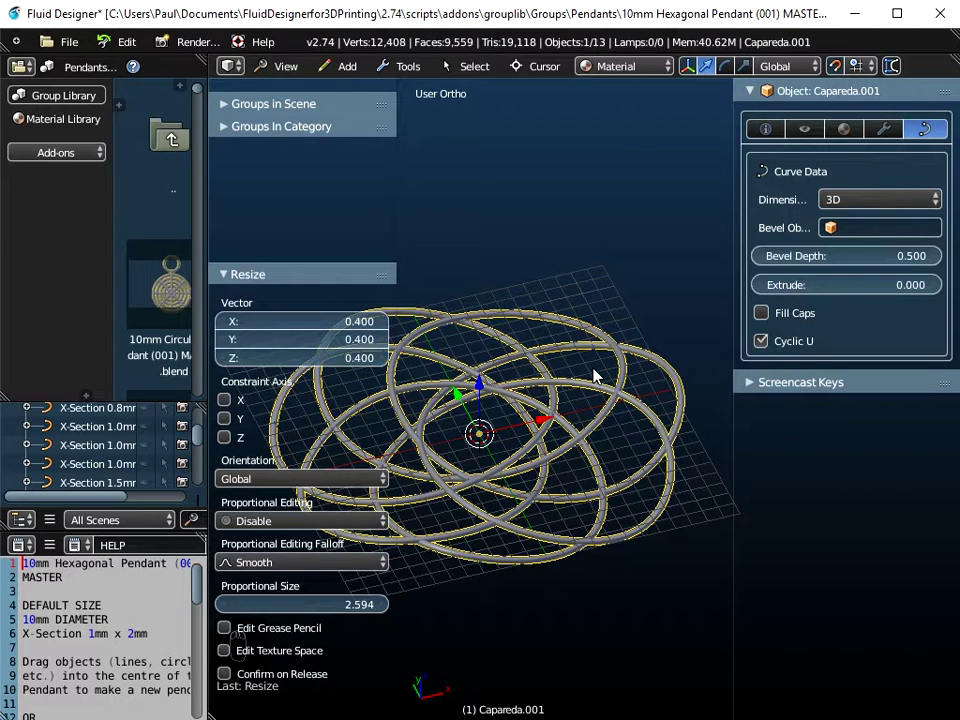
key(ctrl+a)
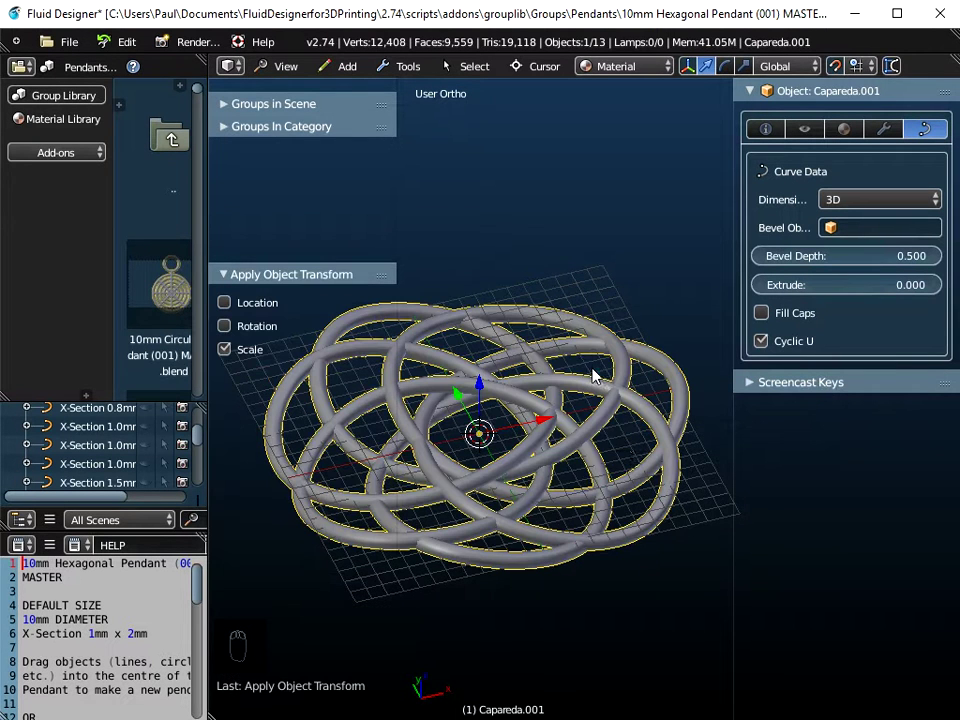
drag(608, 485, 583, 444)
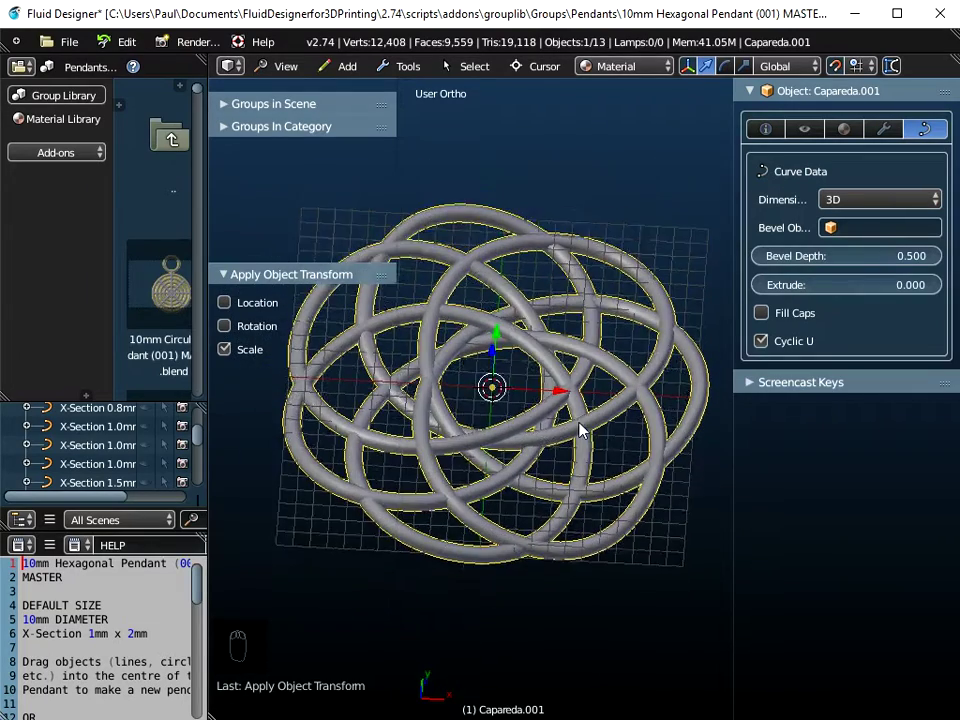
drag(607, 390, 578, 414)
key(t)
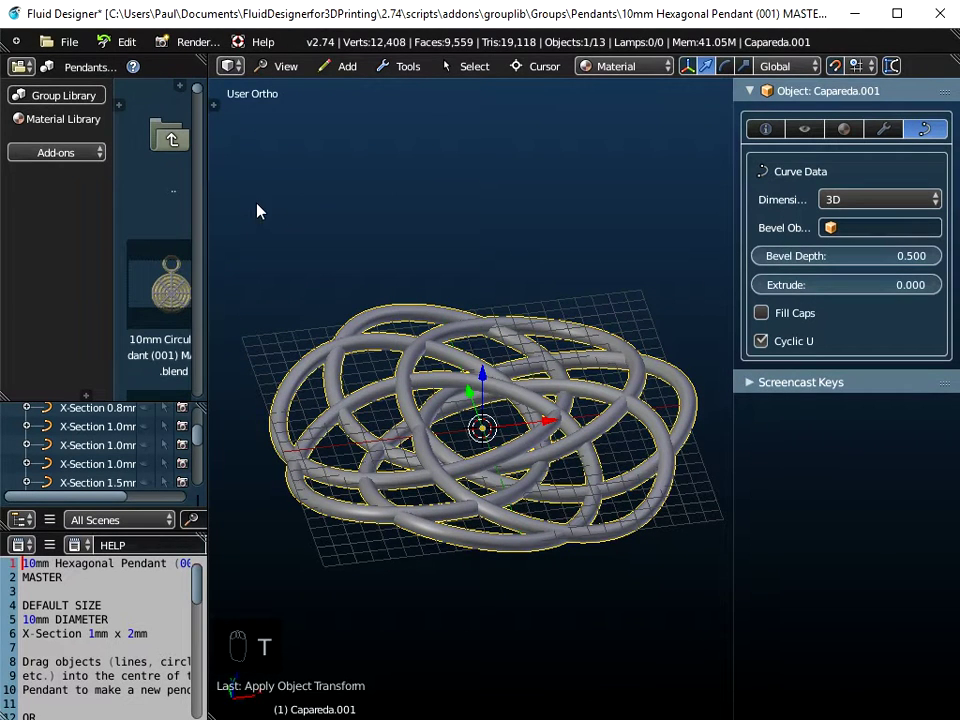
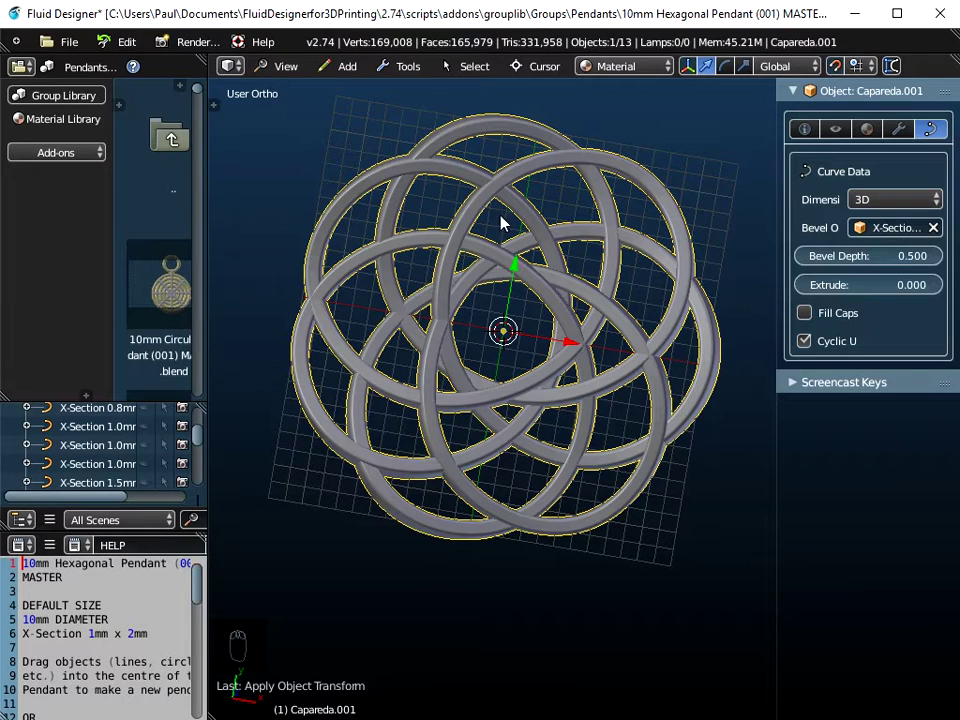
View the knot from above to check its X-Section 1.0mm x 2.0mm bevel profile, about 25 mm across.
drag(292, 71, 298, 167)
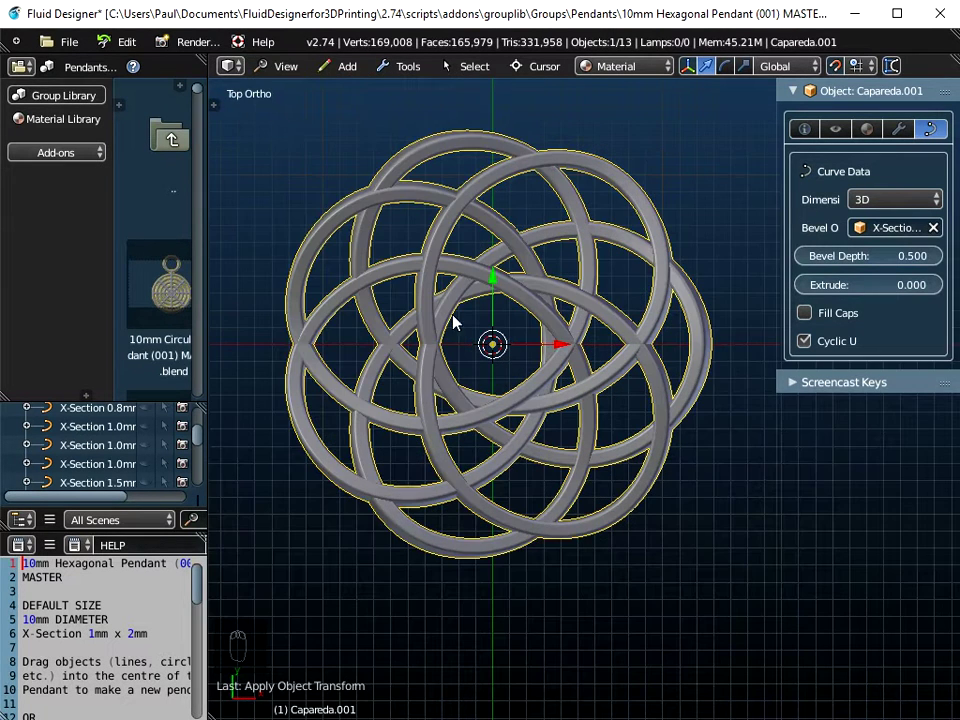
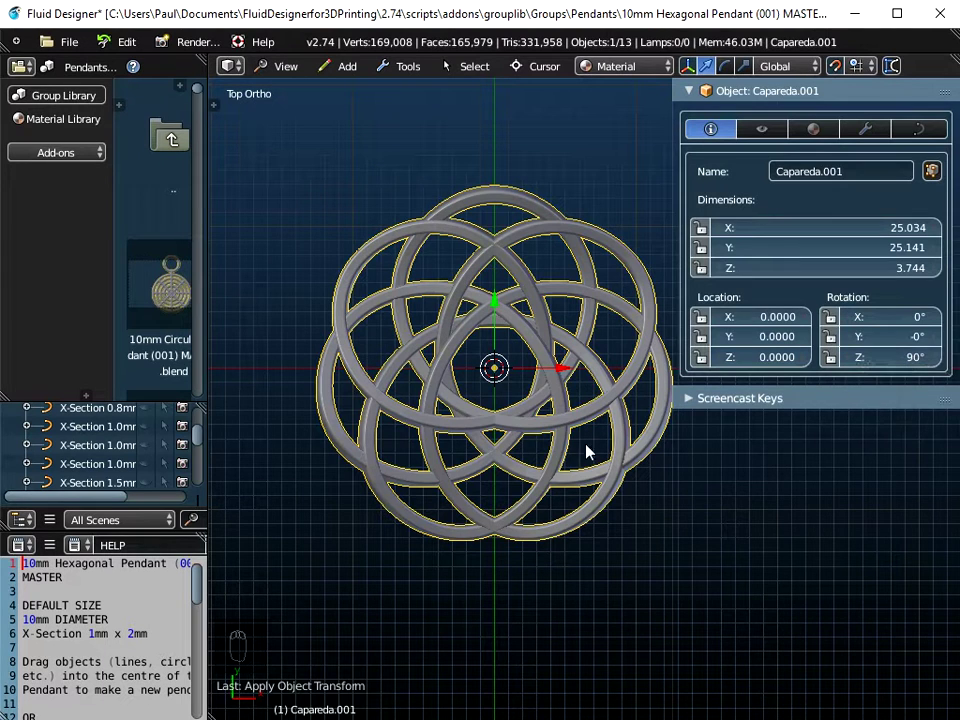
Reset the knot's Z rotation to 0° so it measures about 25.1 × 25.0 mm at the origin.
key(ctrl+a)
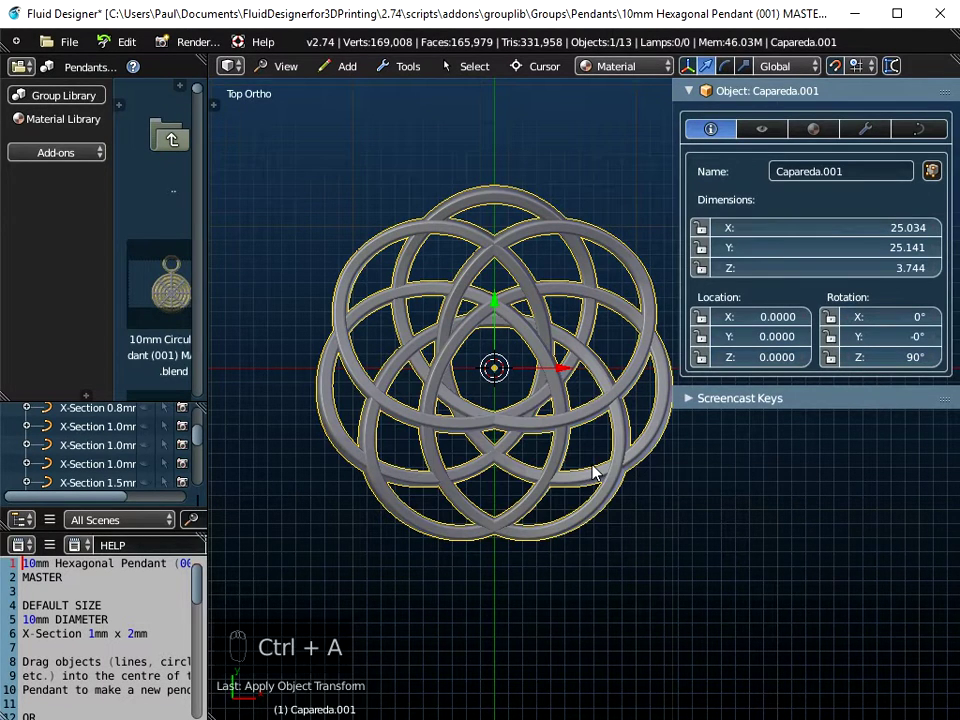
key(ctrl+a)
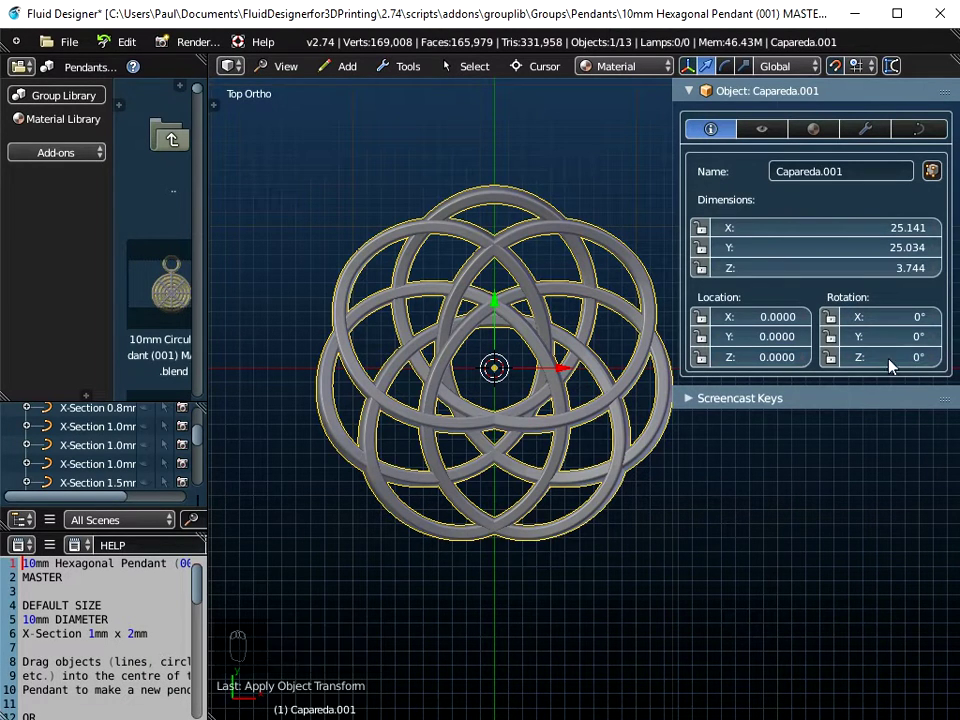
drag(522, 430, 293, 74)
drag(293, 74, 302, 154)
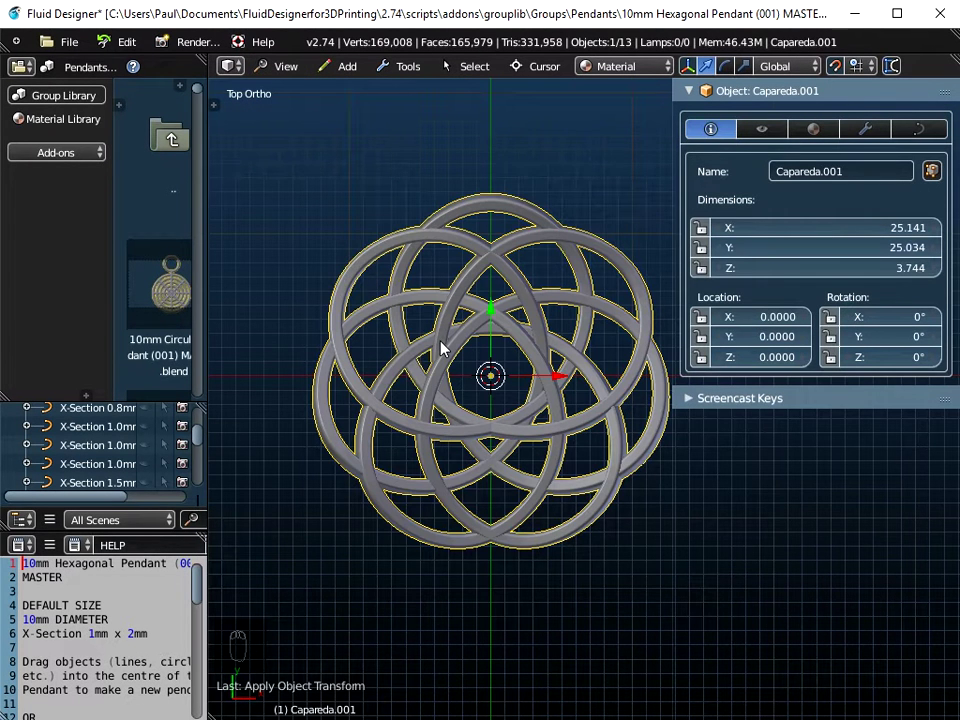
Edit the knot's control points, selecting all and scaling them to stretch it into an elongated teardrop.
key(Tab)
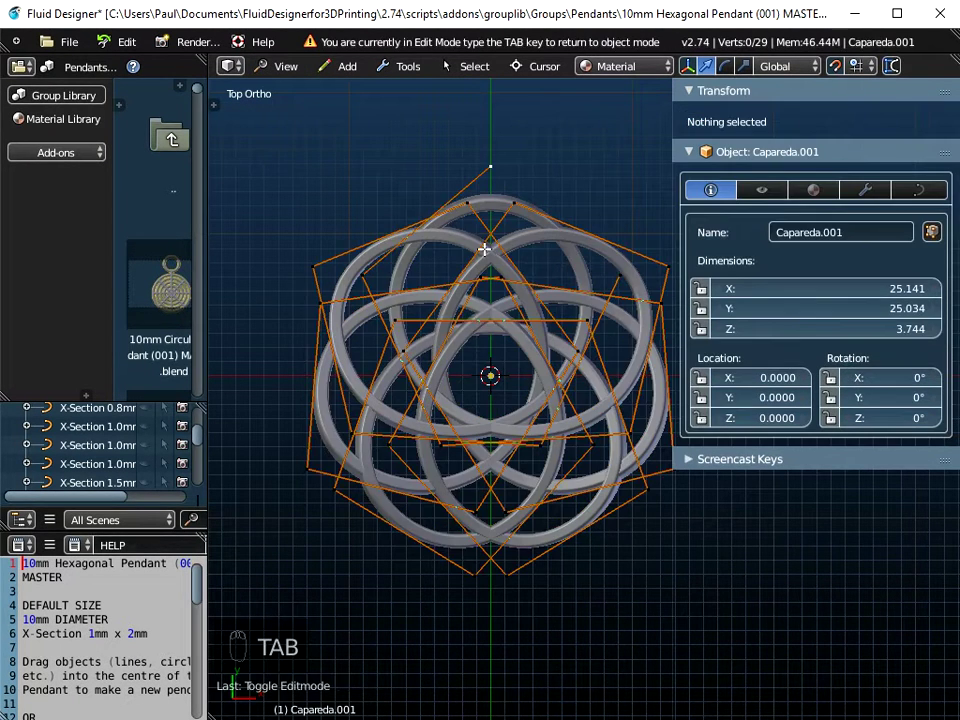
key(c)
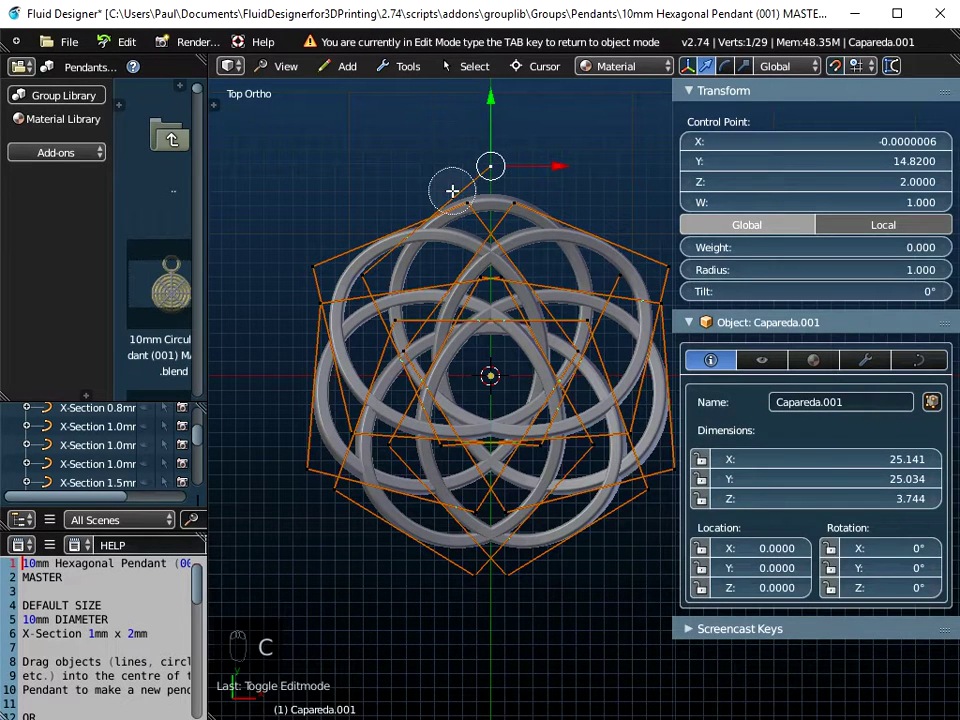
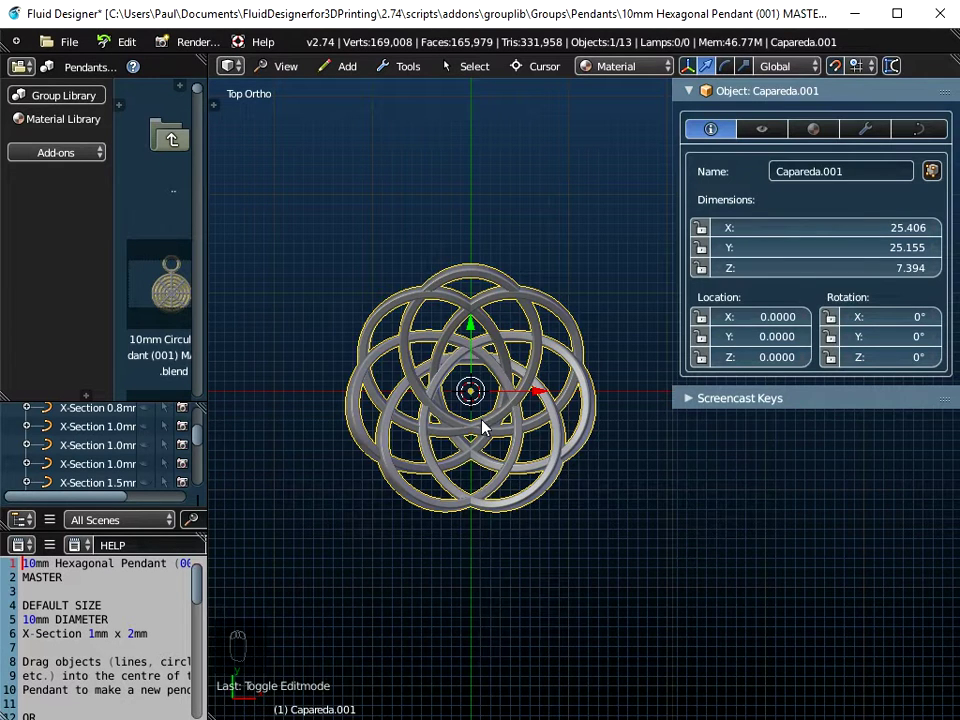
key(Tab)
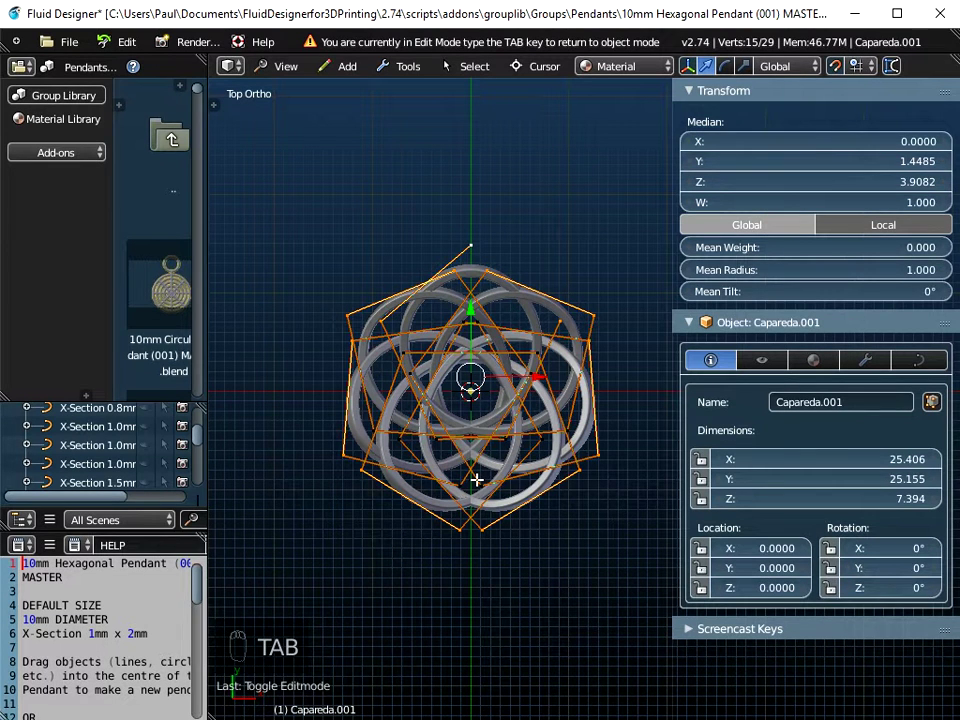
key(a)
key(a)
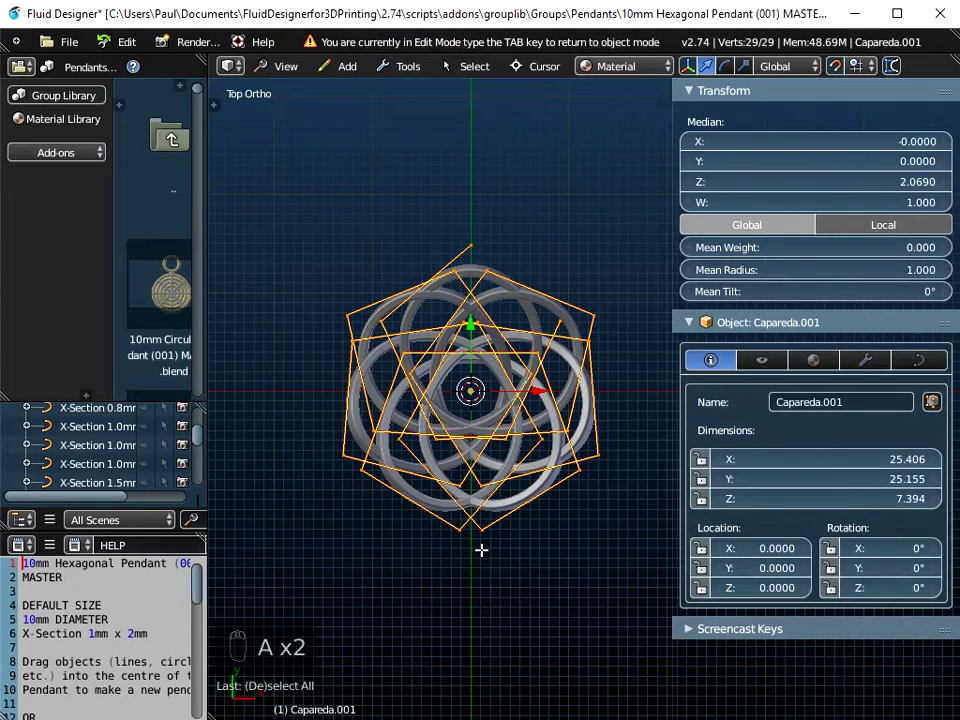
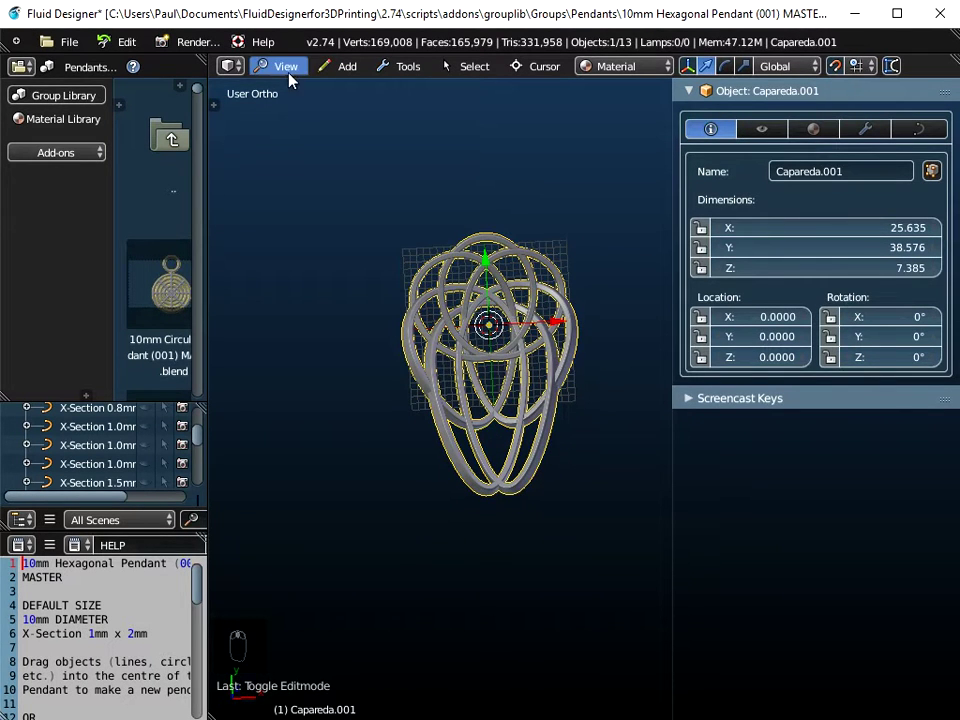
Switch to the Harrington alphabet library and append the letter A object into the scene.
drag(293, 80, 497, 351)
drag(489, 382, 92, 113)
click(68, 105)
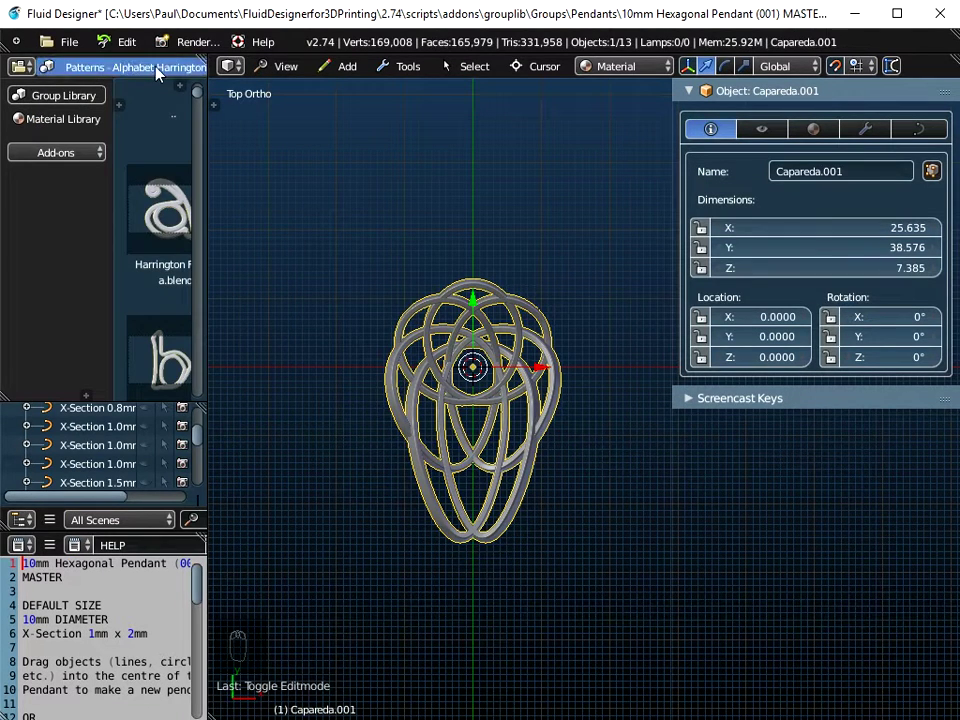
drag(72, 45, 90, 262)
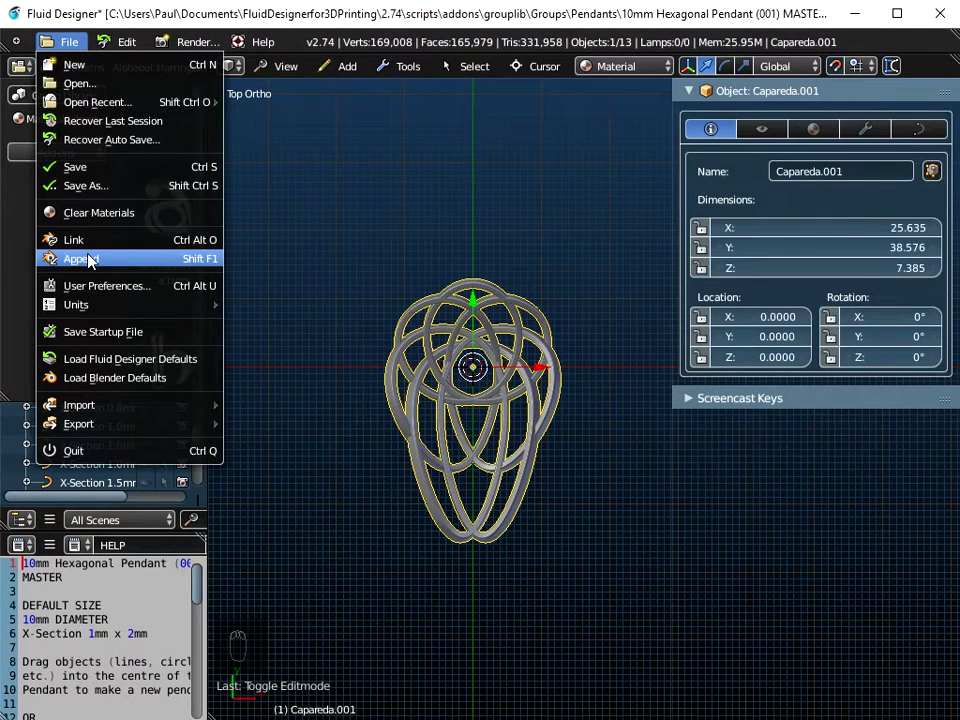
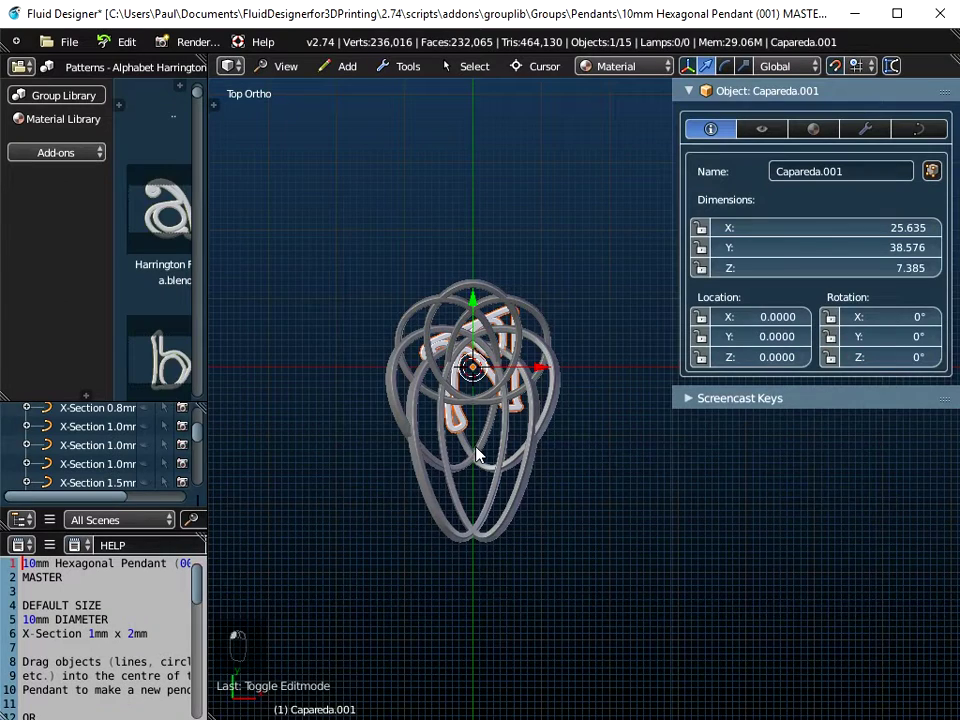
Select the letter A and move it down to about Y -13 in the knot's lower part.
middle_click(477, 468)
middle_click(478, 463)
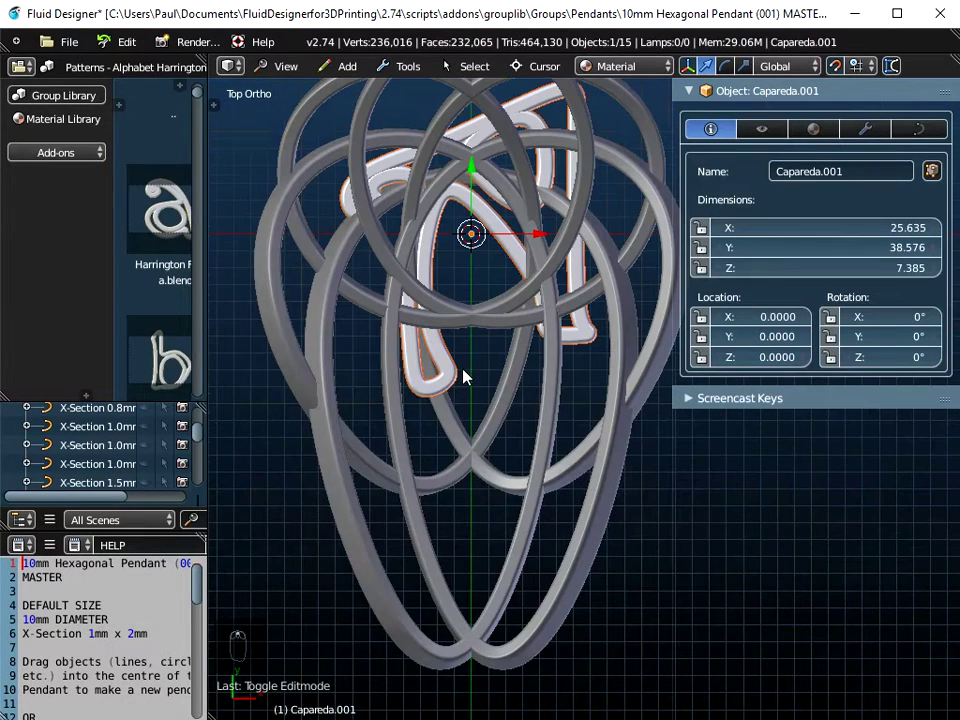
click(450, 381)
drag(471, 485, 492, 400)
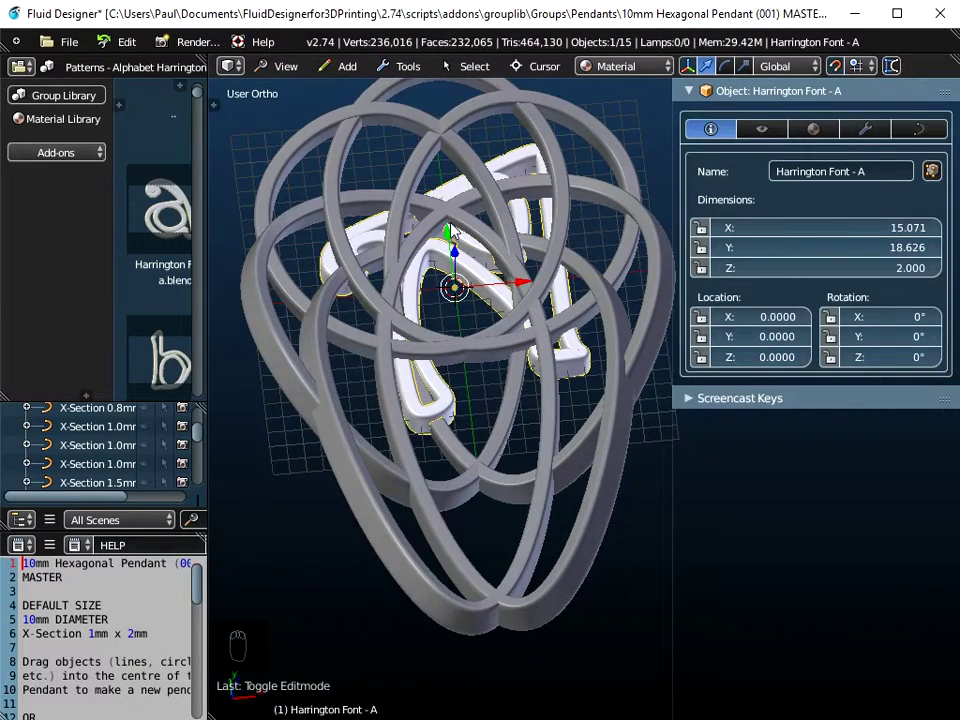
drag(456, 235, 489, 393)
drag(525, 550, 507, 380)
drag(507, 380, 560, 529)
Lift the letter to Z 2, scale it to 0.8 (about 12 × 15 mm) and apply its transforms.
drag(587, 486, 468, 369)
drag(468, 369, 419, 288)
drag(480, 450, 475, 391)
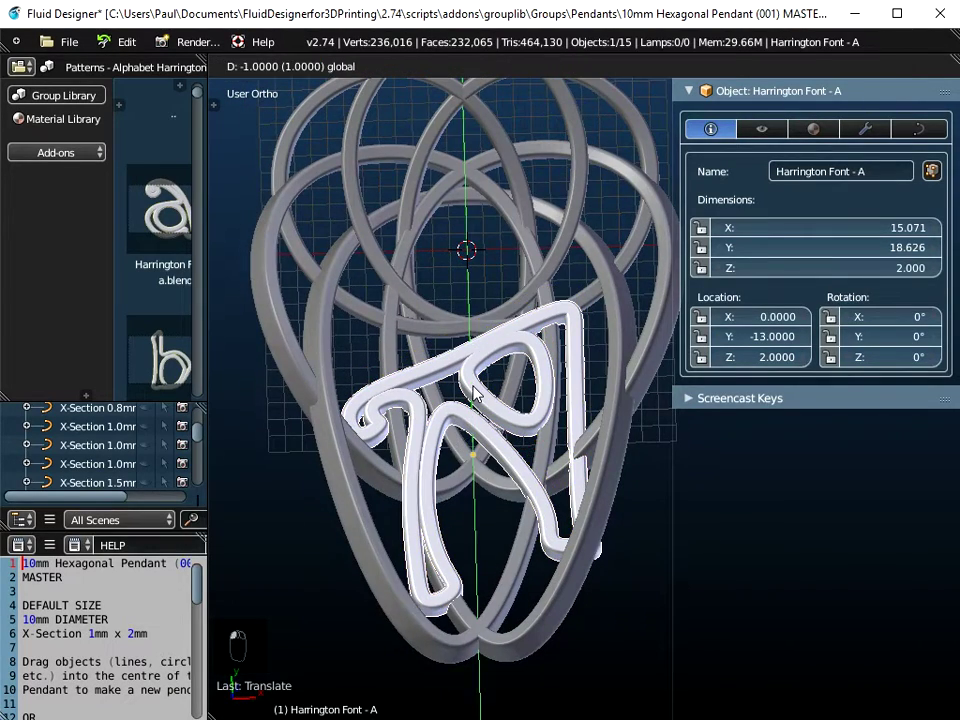
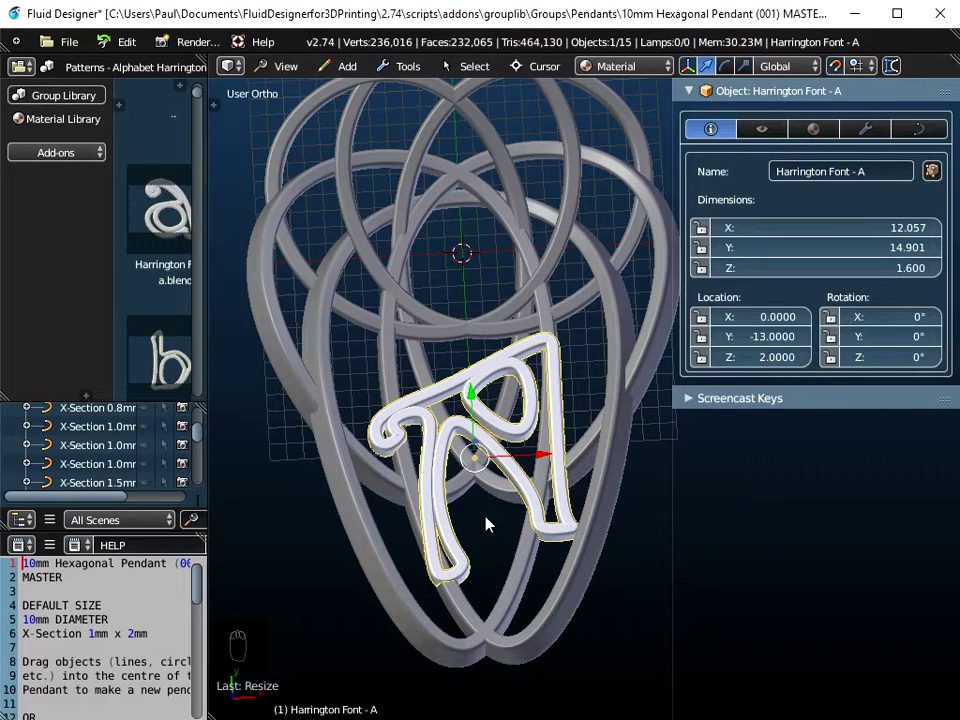
key(ctrl+a)
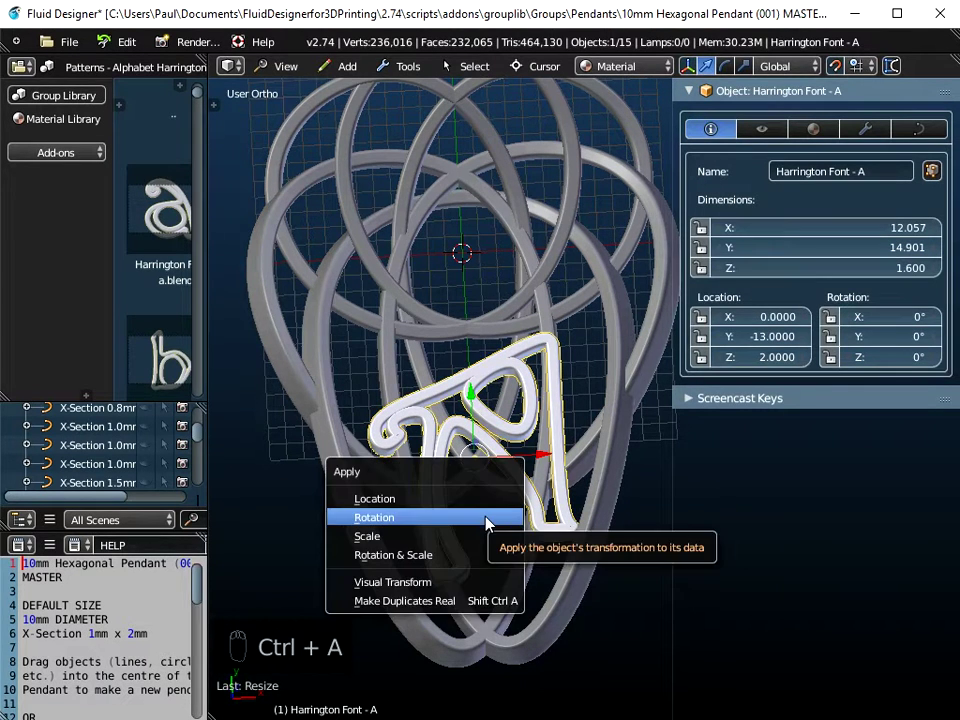
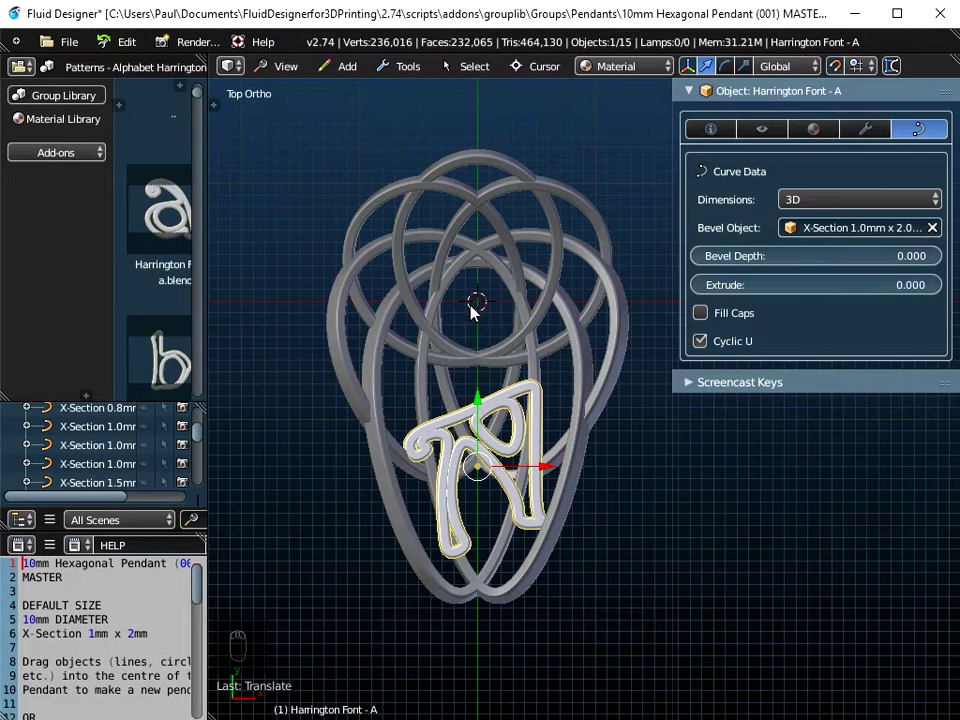
Open the object library list to choose the Gem Settings - Bezel category.
click(85, 100)
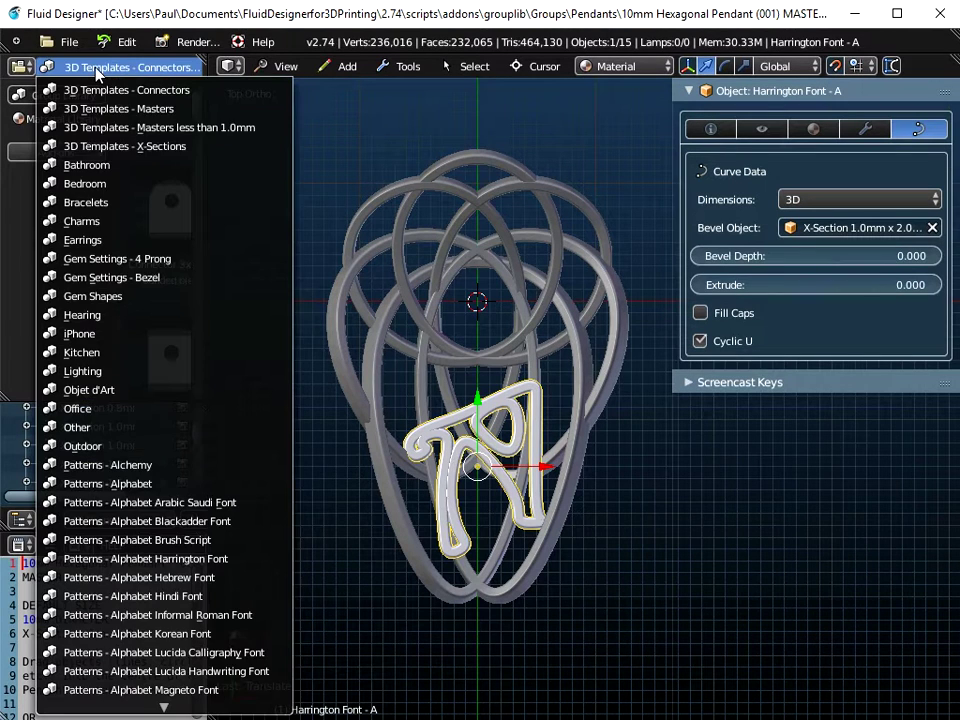
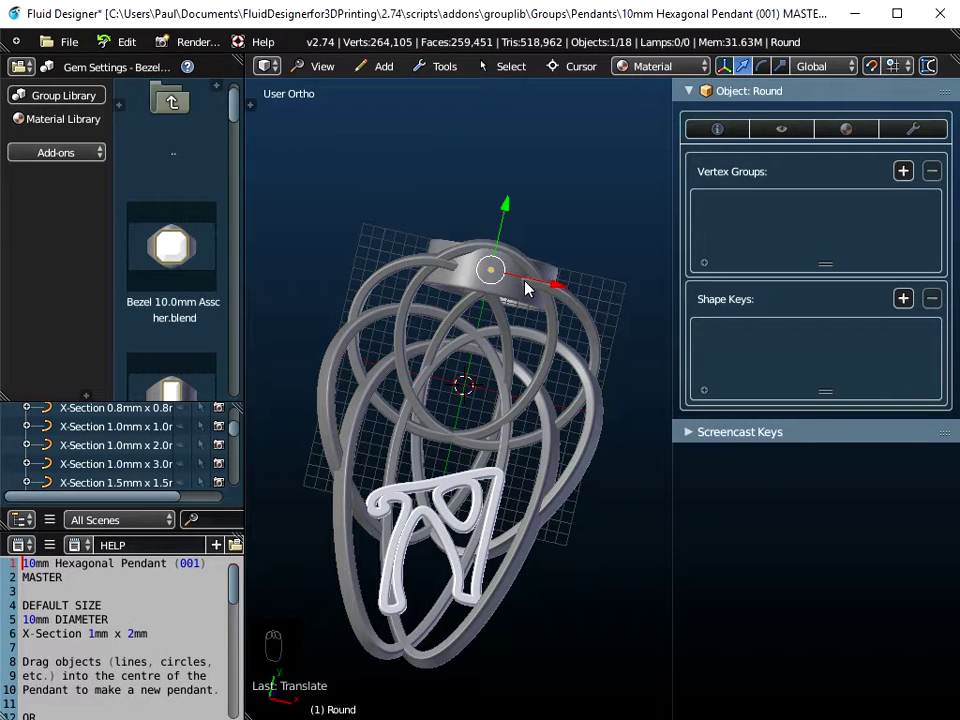
Add the stone to the selection and rotate the bezel ring 90° on X so it lies flat.
key(r)
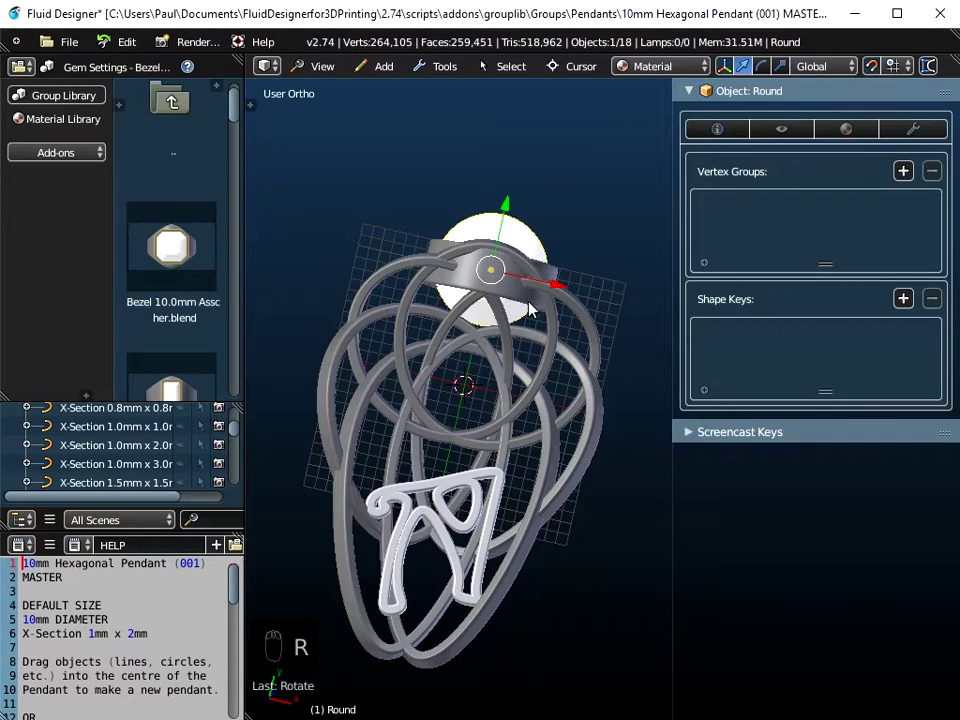
drag(521, 372, 552, 363)
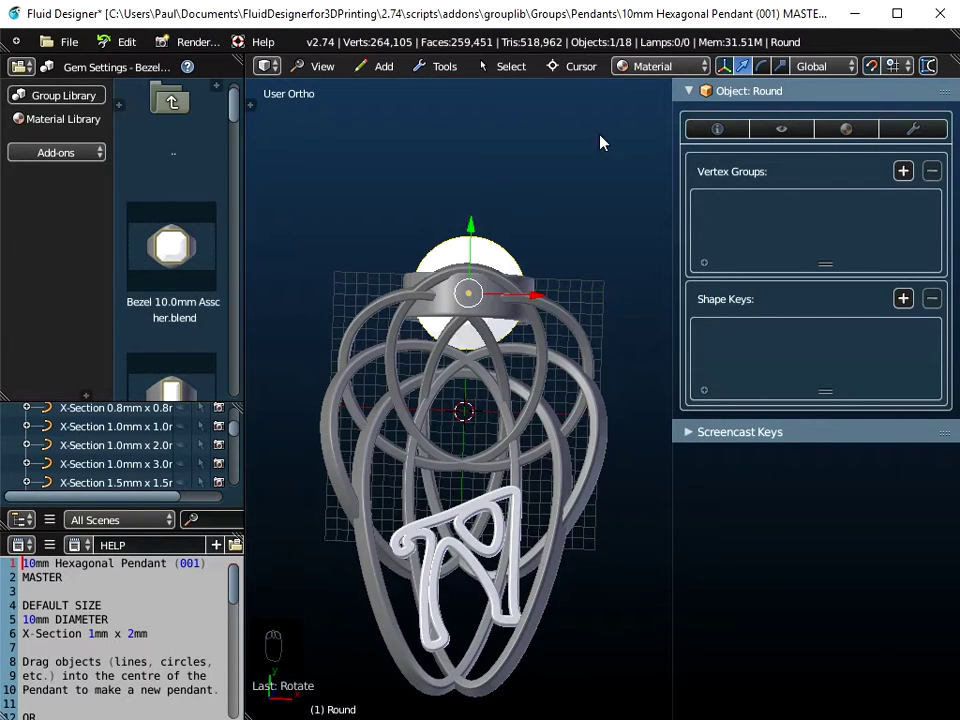
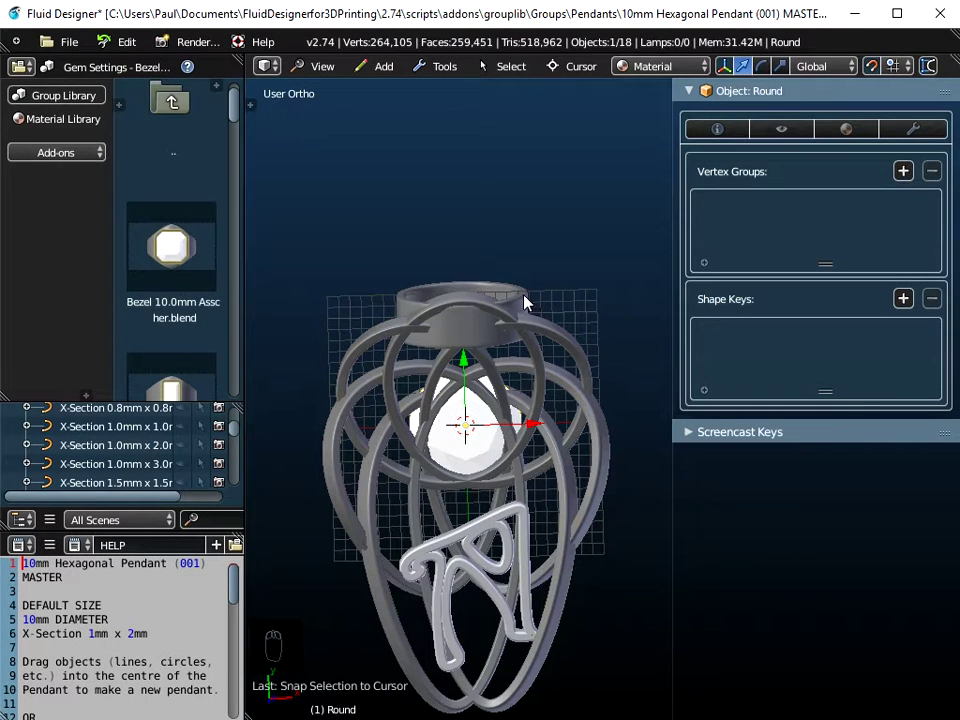
drag(527, 305, 527, 305)
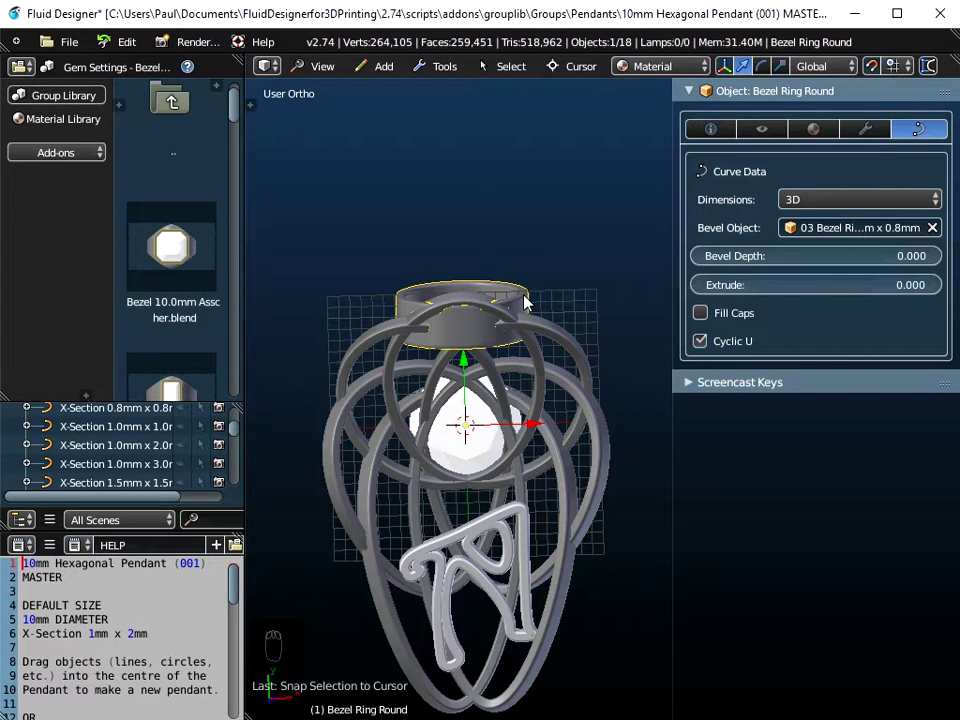
key(r)
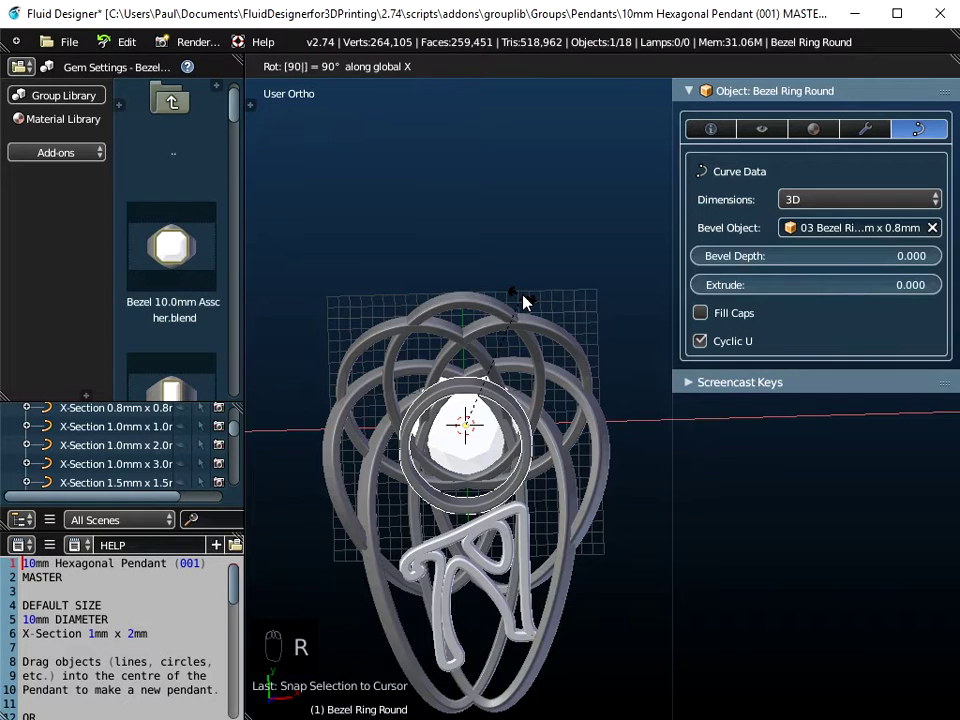
middle_click(535, 480)
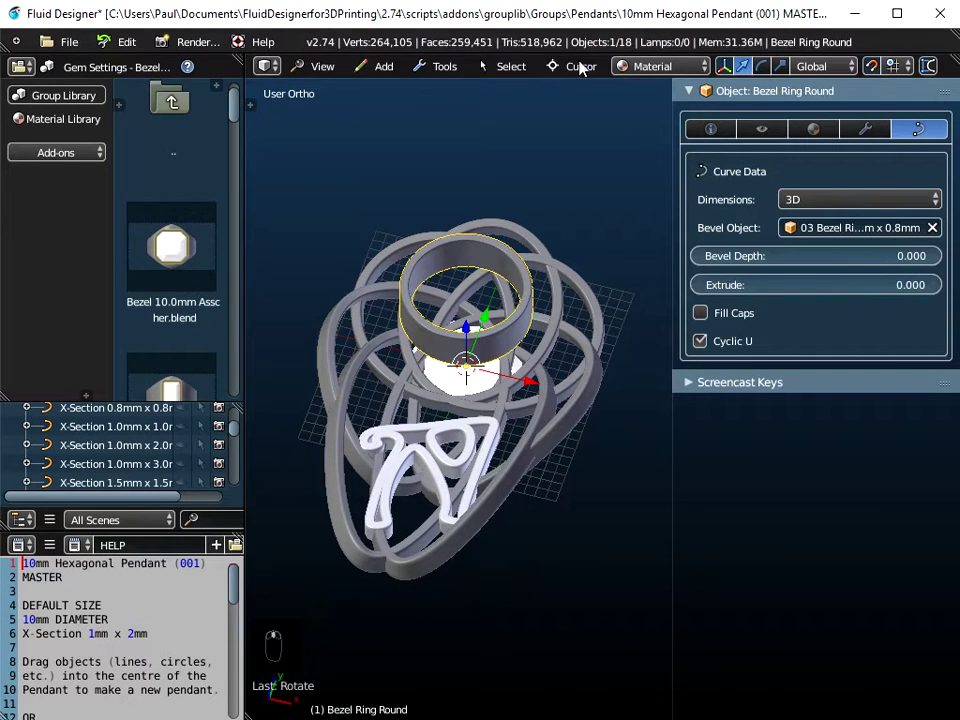
drag(583, 76, 551, 292)
middle_click(607, 281)
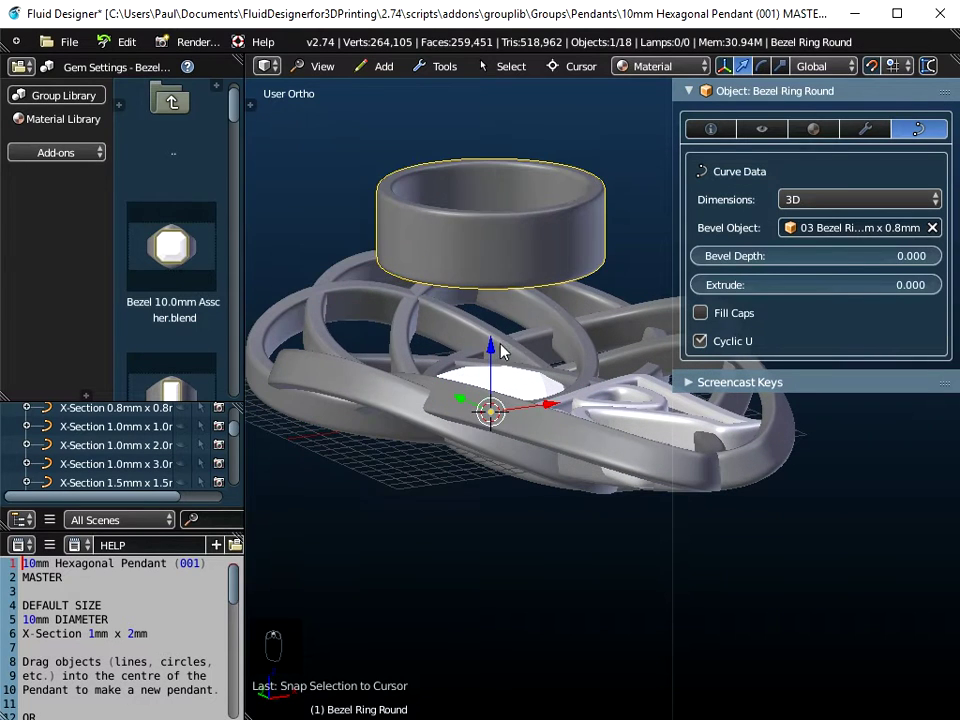
Move the bezel ring down over the stone at the knot's centre and check it from above.
drag(492, 350, 507, 465)
drag(530, 455, 502, 486)
drag(502, 486, 504, 473)
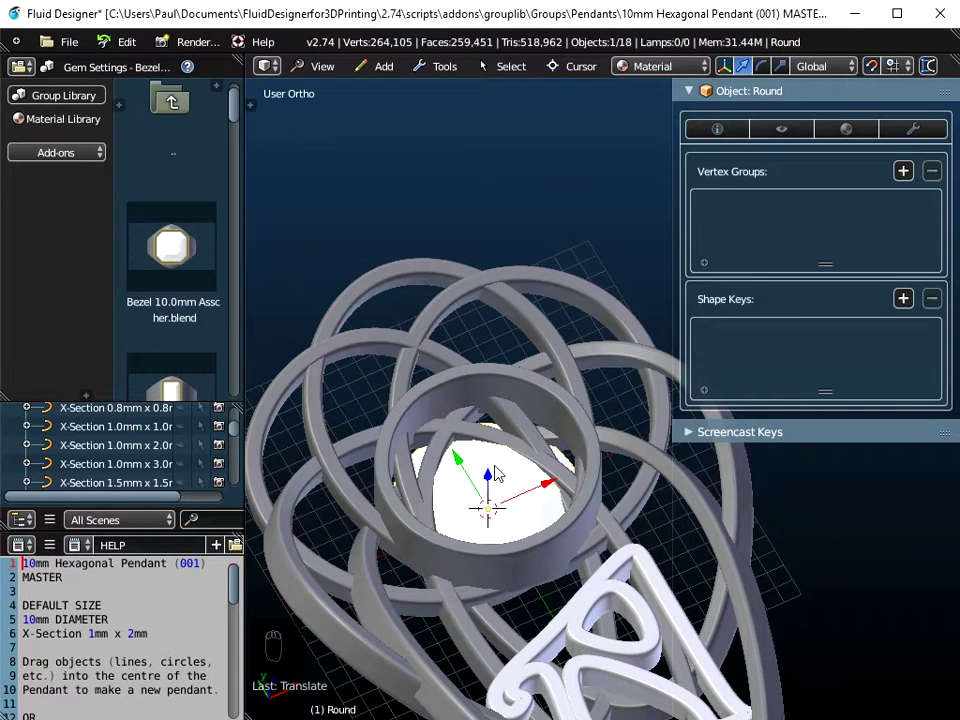
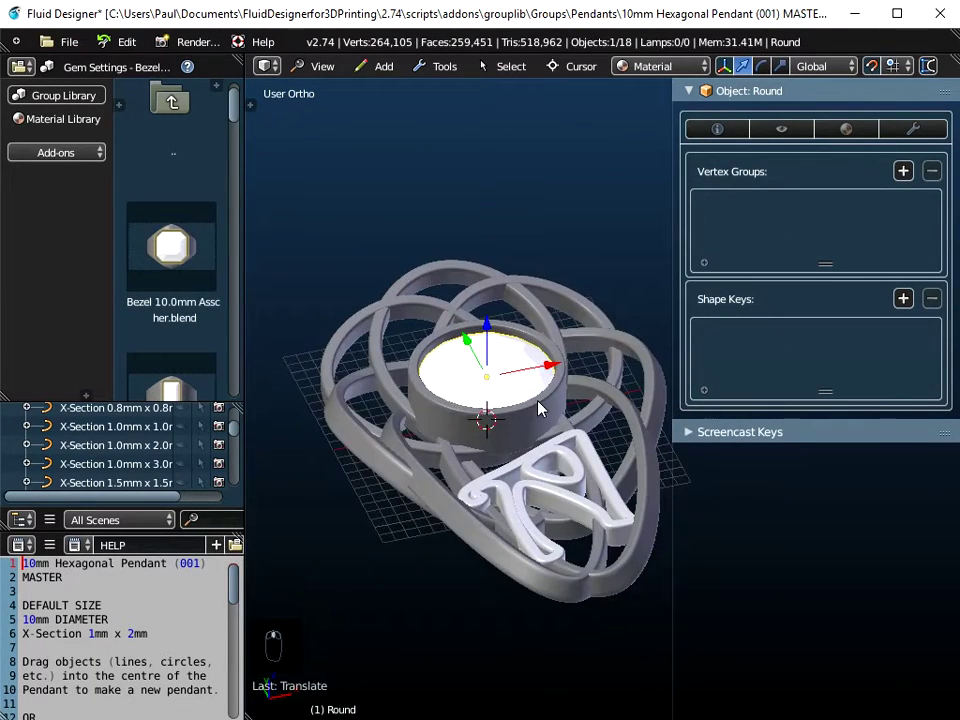
click(528, 422)
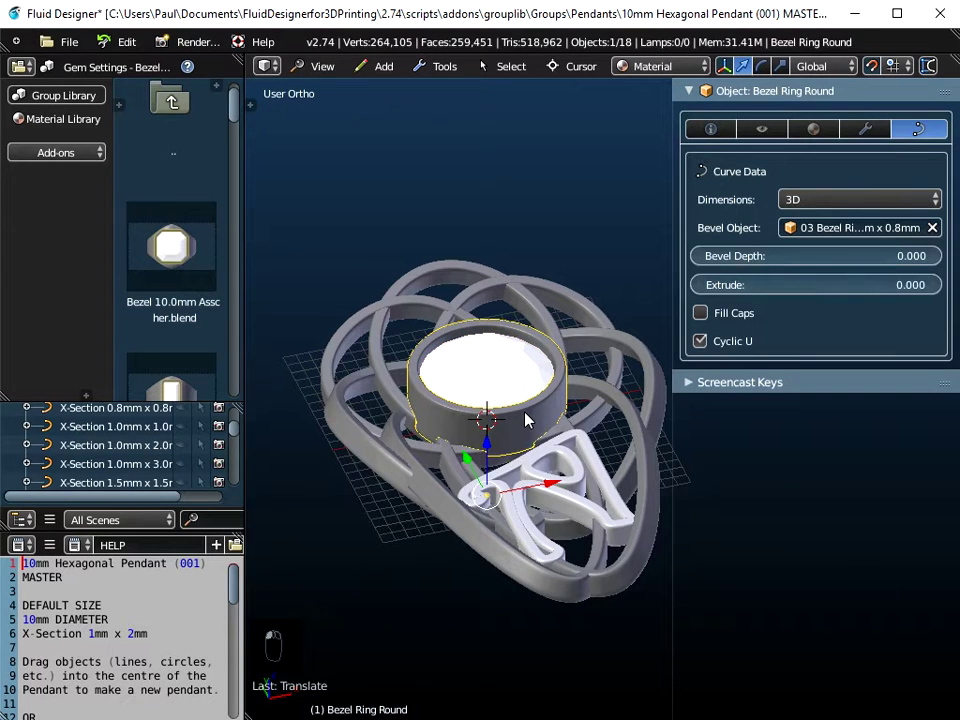
drag(544, 428, 528, 476)
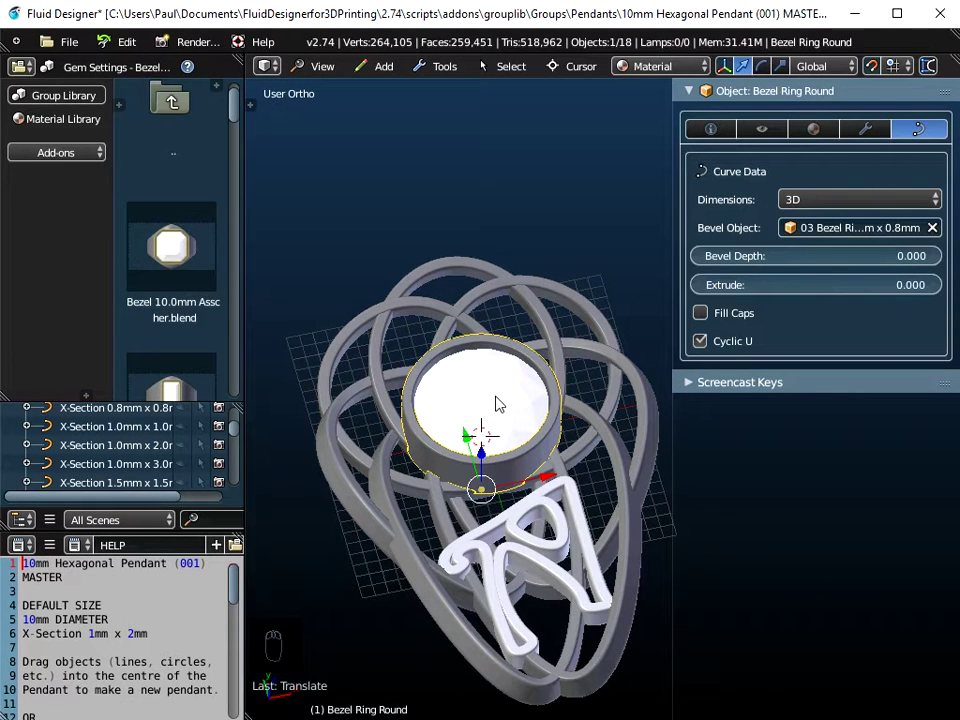
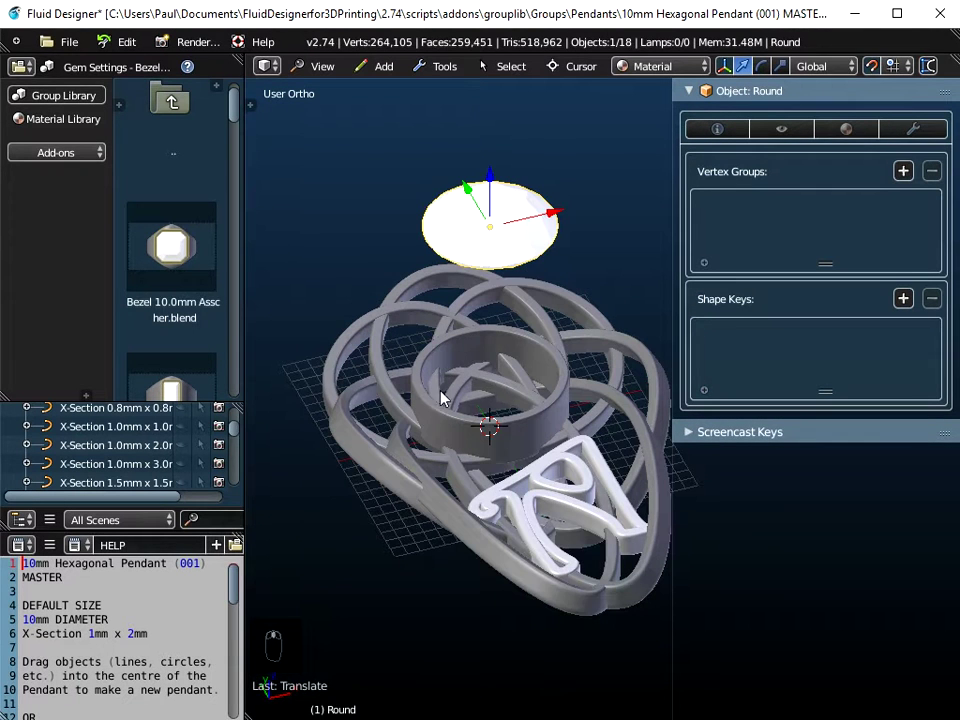
drag(473, 401, 472, 298)
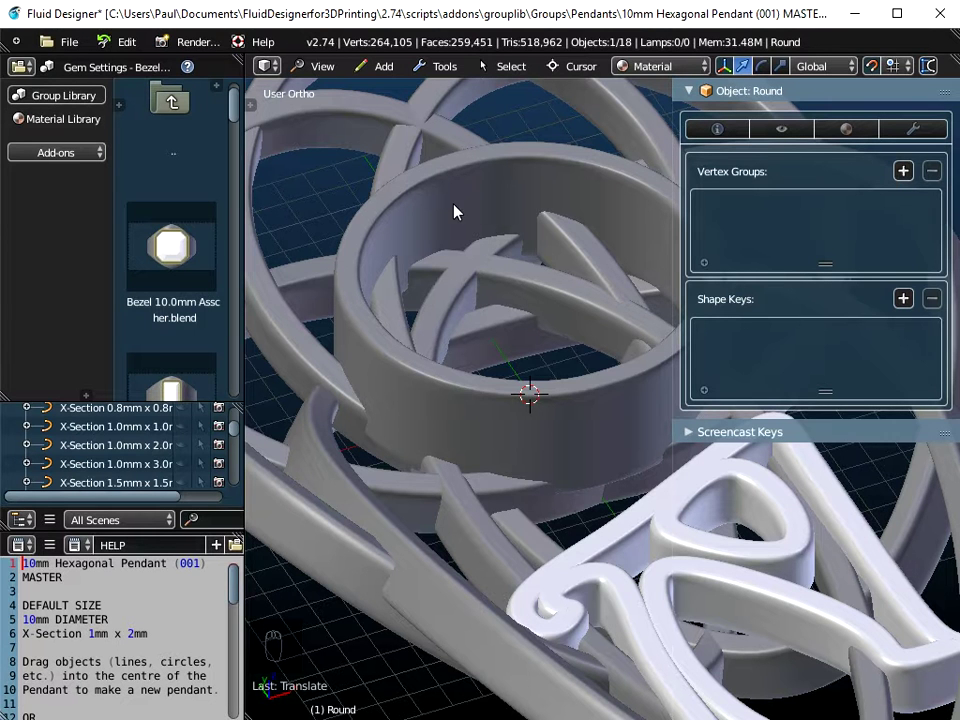
drag(460, 244, 469, 397)
middle_click(469, 391)
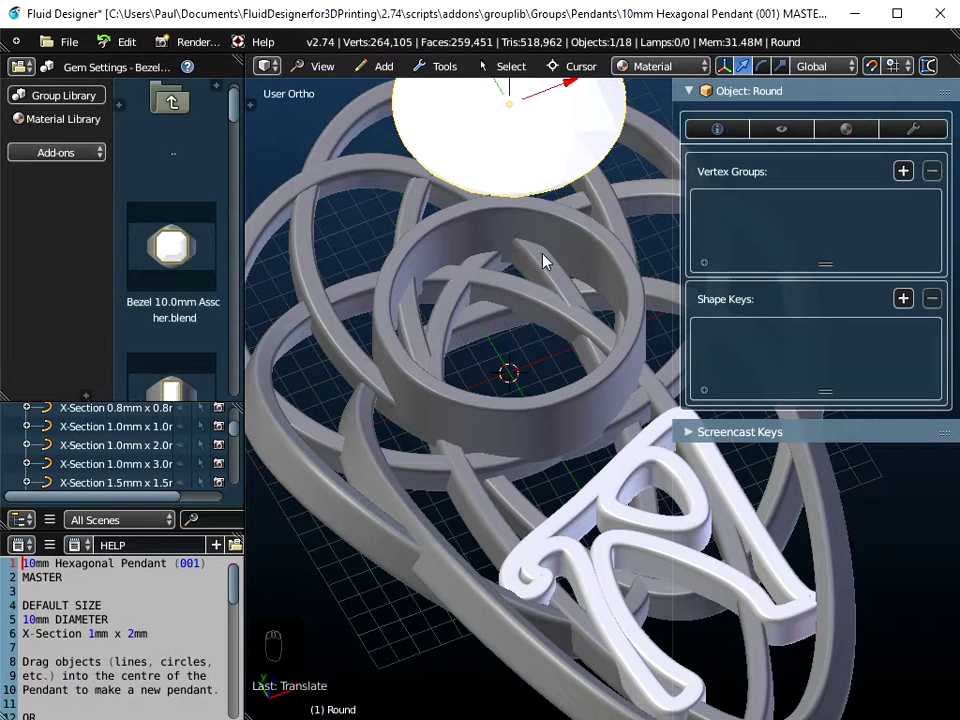
middle_click(519, 301)
middle_click(531, 296)
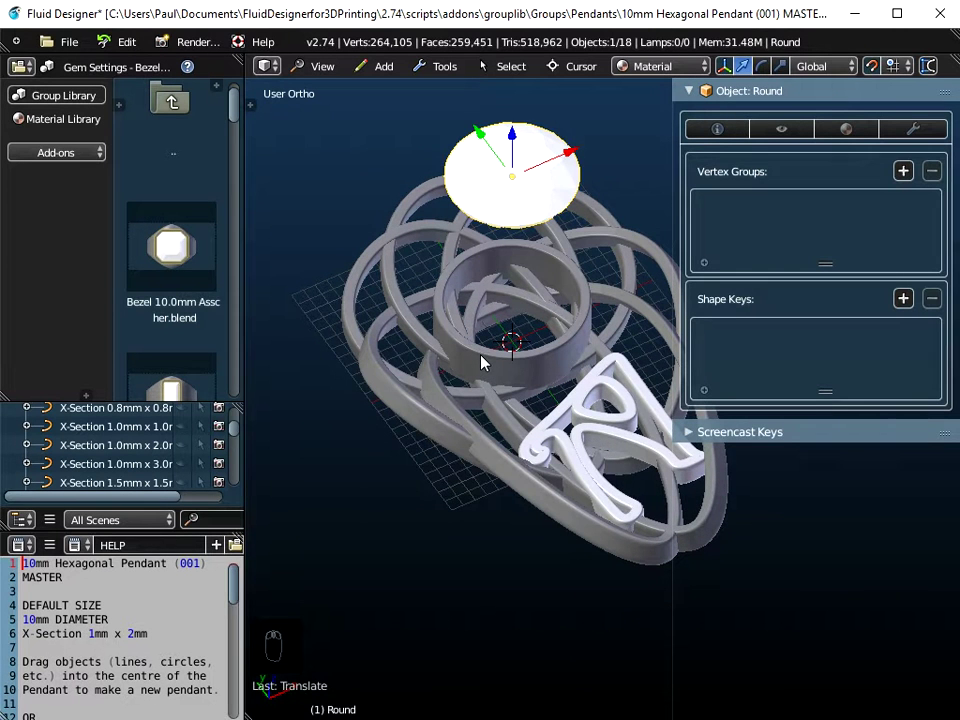
Give Bezel Ring Round the 0.6mm '02 Bezel Ring' cross-section as its Bevel Object.
click(480, 356)
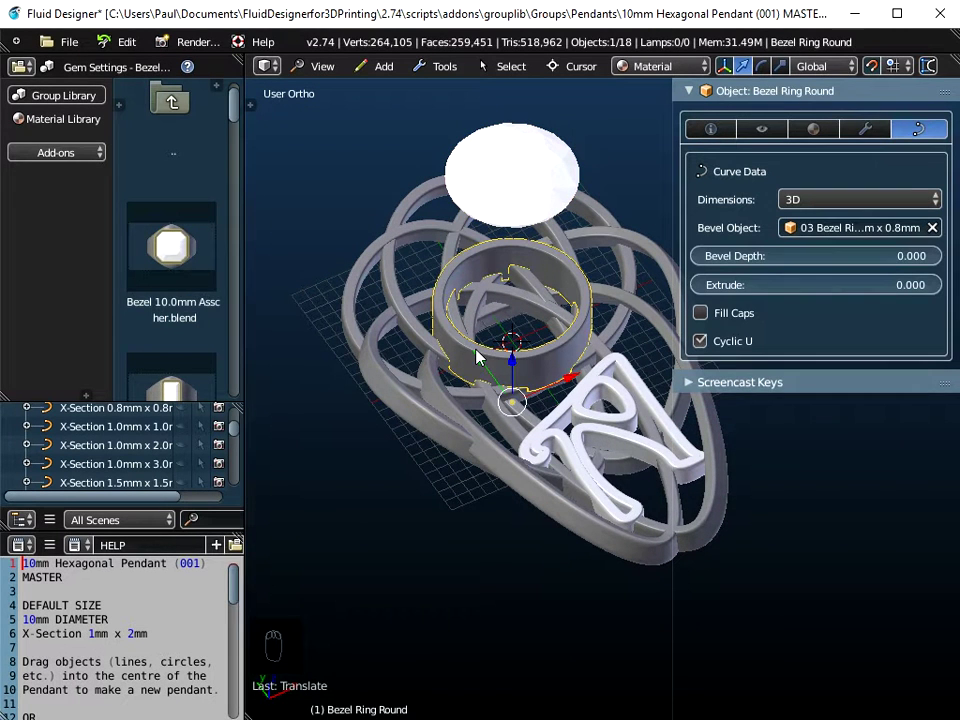
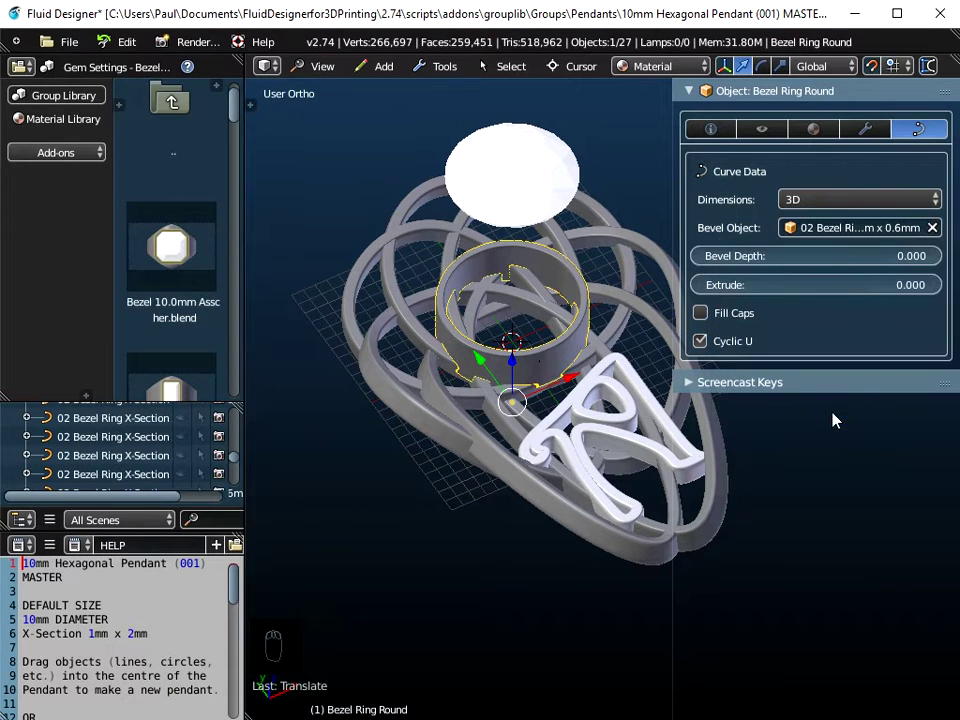
drag(540, 354, 552, 403)
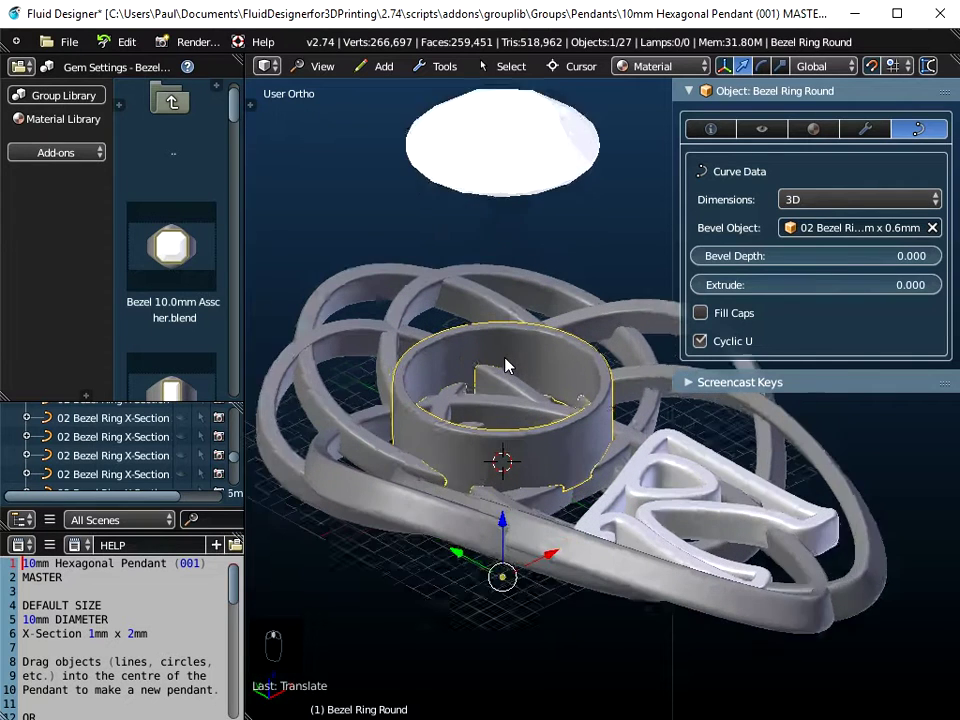
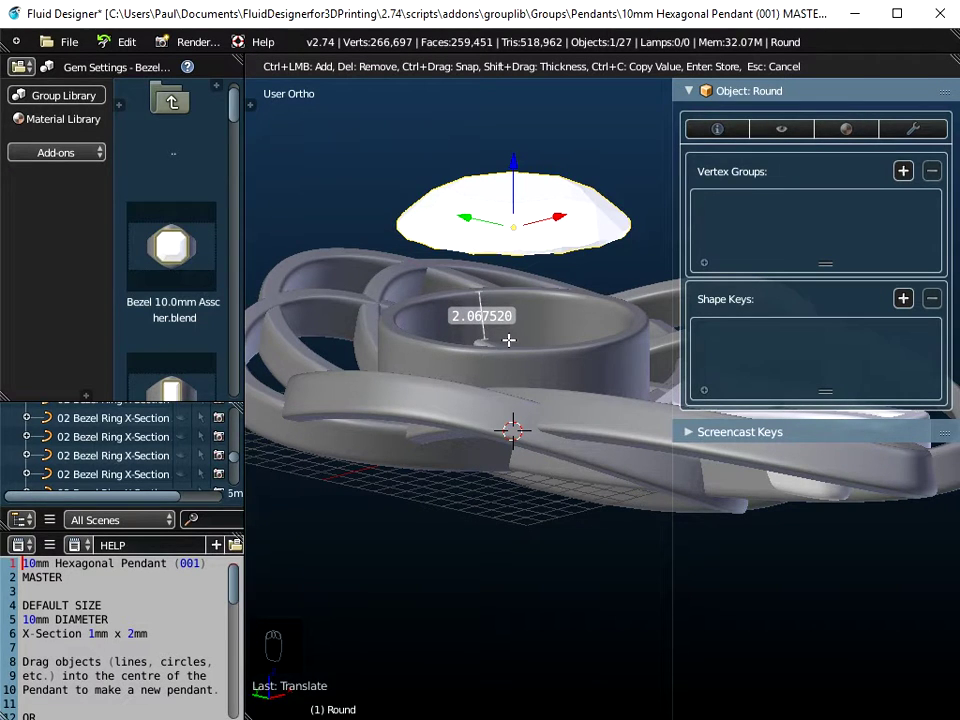
Restore the bezel ring's 0.8mm Bevel Object and place the Wire Connector 2.5mm Diameter Hole above the knot in Top view.
click(554, 362)
drag(881, 70, 519, 532)
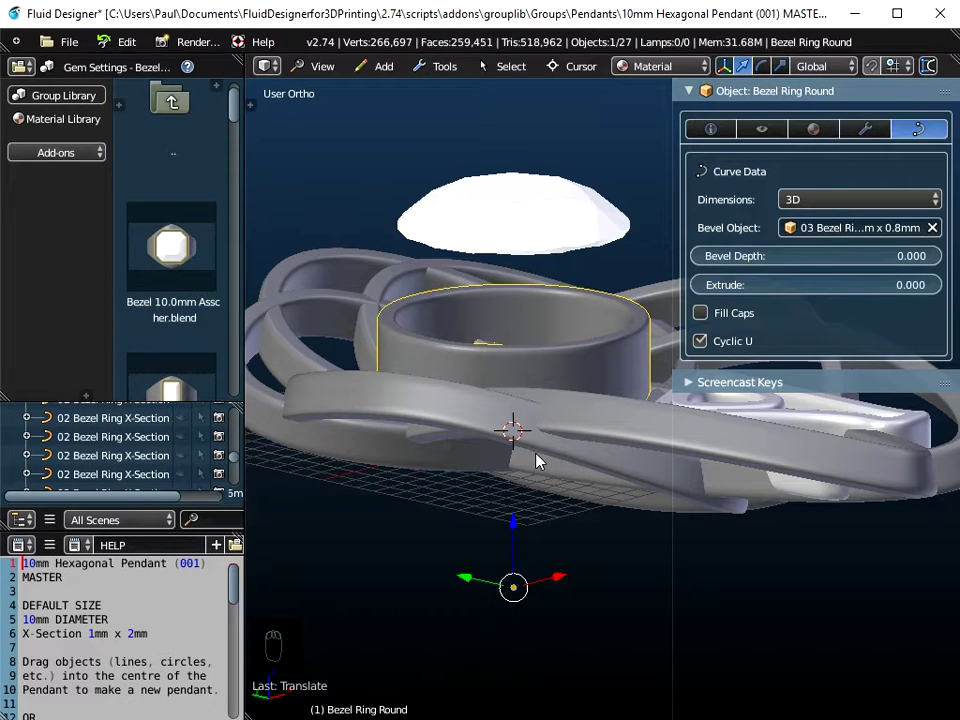
drag(534, 477, 323, 74)
drag(323, 74, 495, 416)
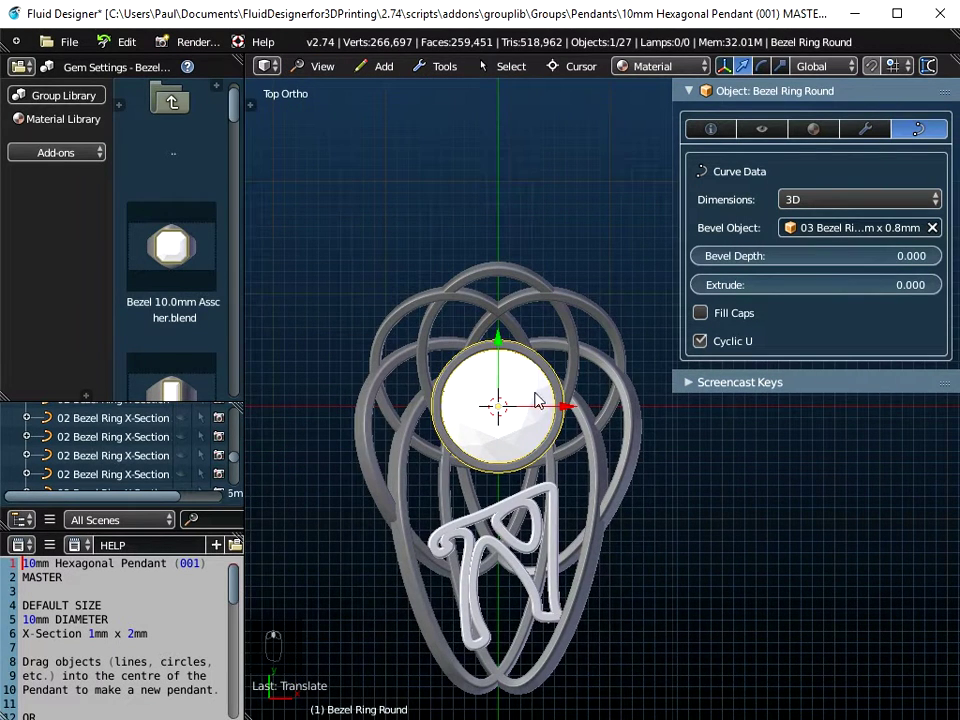
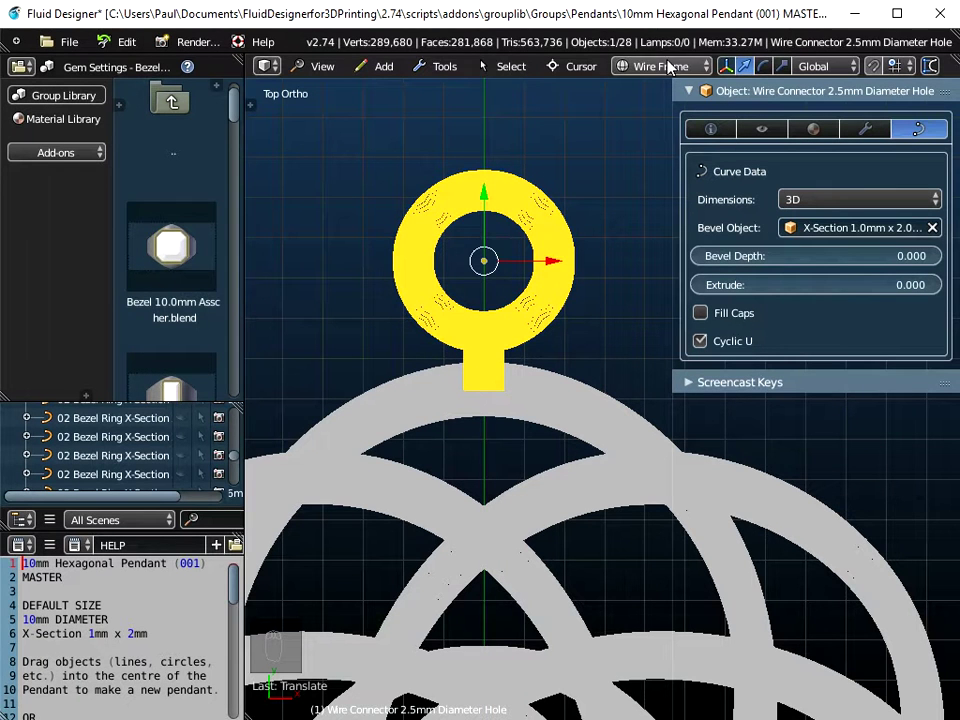
Raise the connector loop in Z from Left Ortho so its stem meets the knot's top ring, checking in Wireframe.
drag(663, 81, 327, 78)
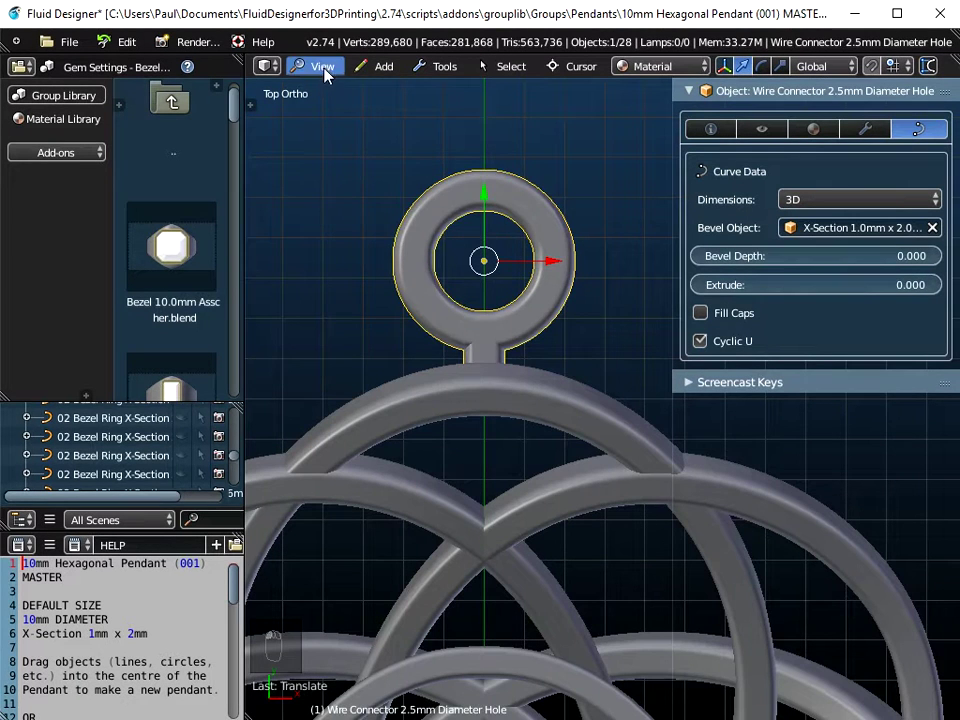
drag(327, 76, 340, 247)
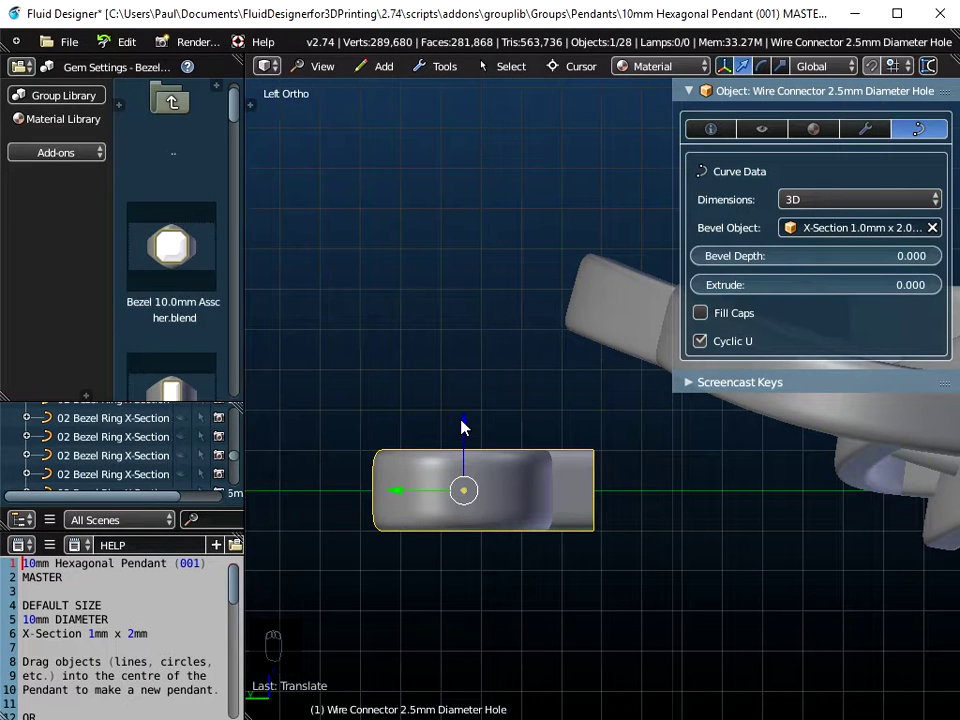
drag(468, 425, 471, 232)
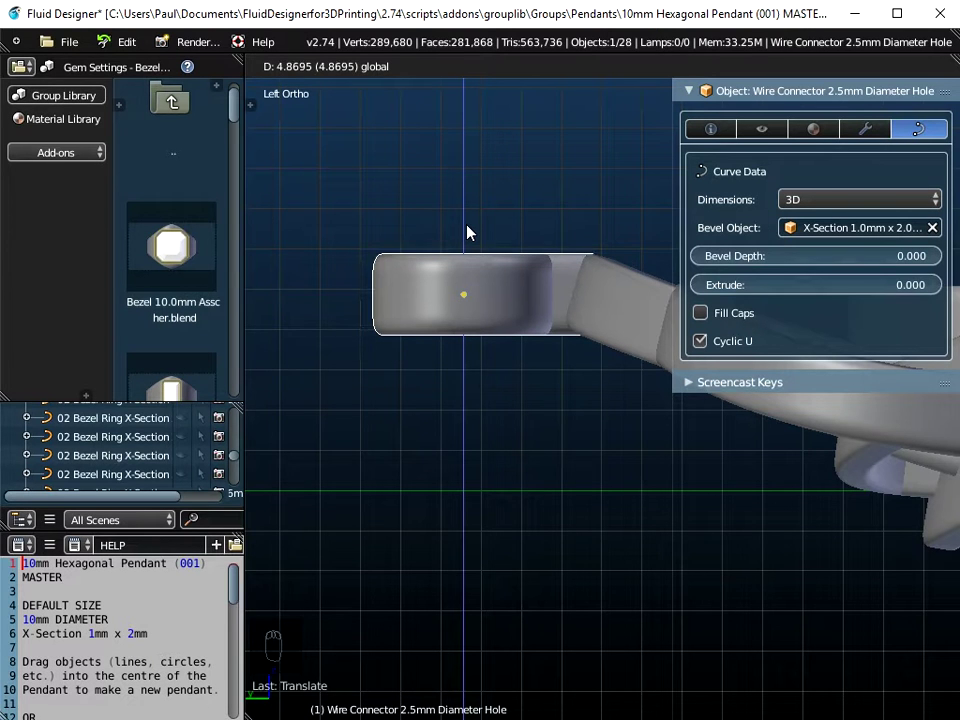
drag(607, 291, 657, 61)
drag(657, 61, 578, 243)
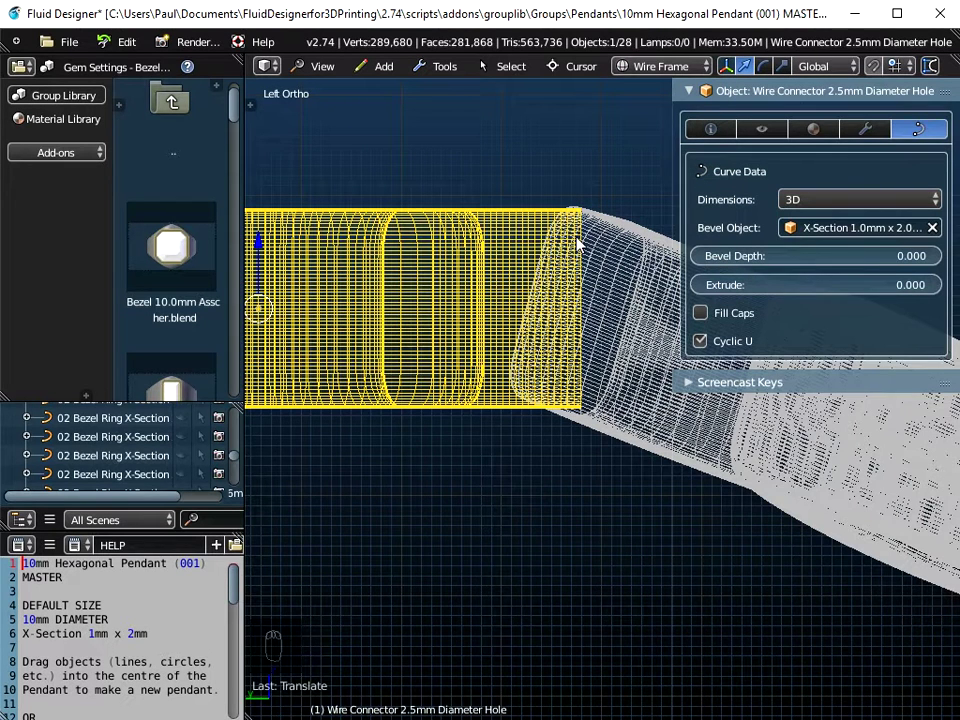
drag(671, 64, 575, 257)
Orbit around the connector stem to verify the joint, then show its location and dimensions.
drag(567, 294, 530, 306)
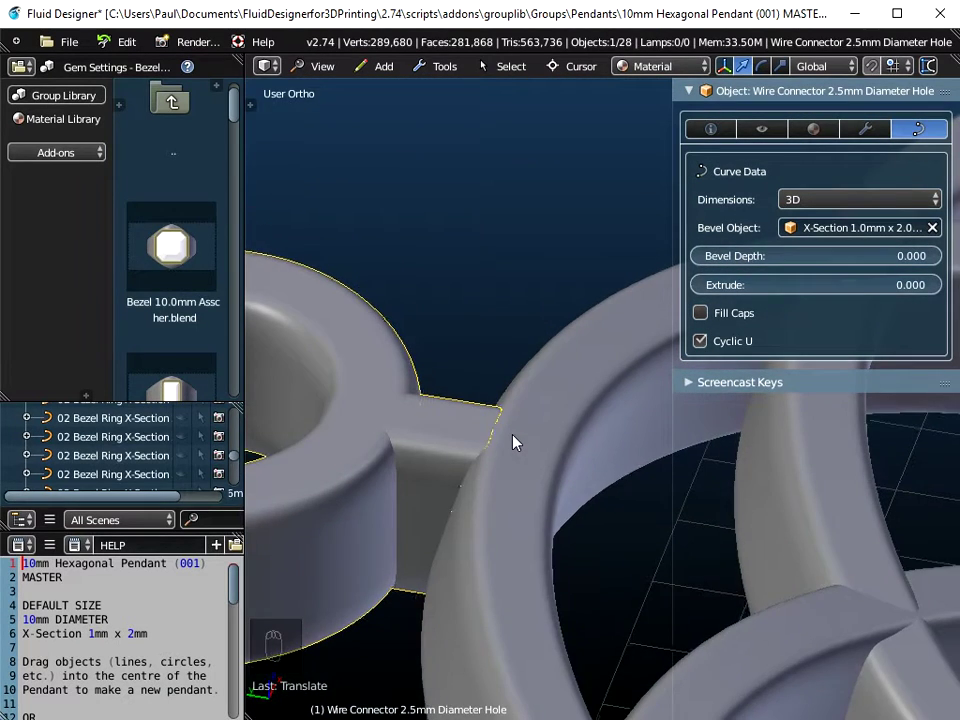
drag(534, 434, 491, 292)
drag(491, 292, 498, 364)
drag(864, 233, 581, 343)
drag(579, 317, 386, 210)
drag(380, 198, 495, 382)
drag(549, 274, 346, 514)
middle_click(347, 514)
drag(446, 413, 515, 382)
drag(525, 362, 713, 135)
drag(713, 135, 885, 364)
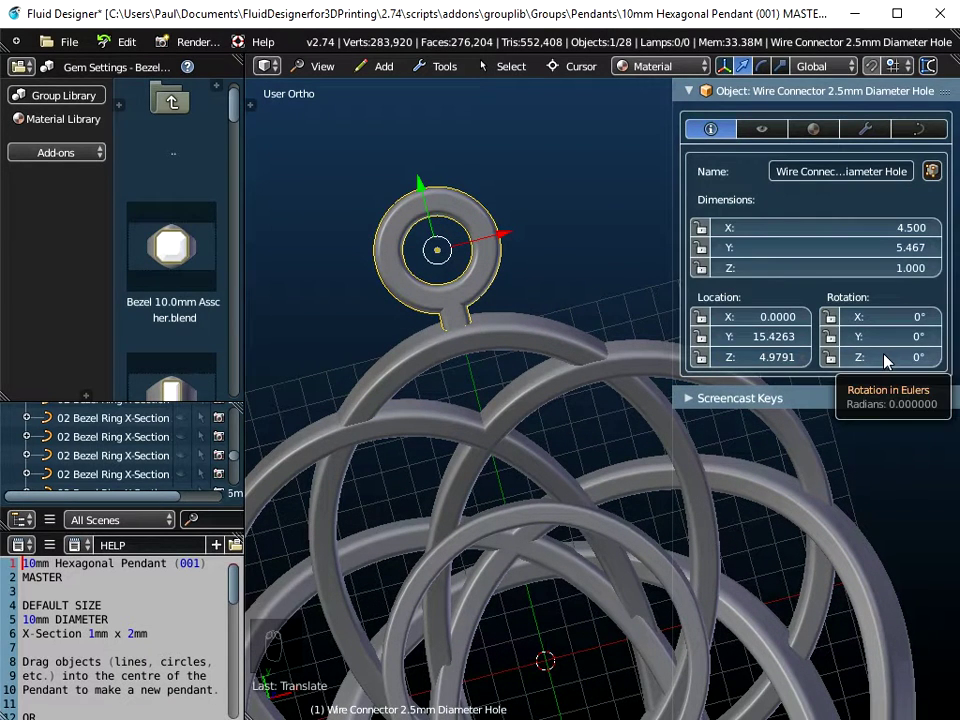
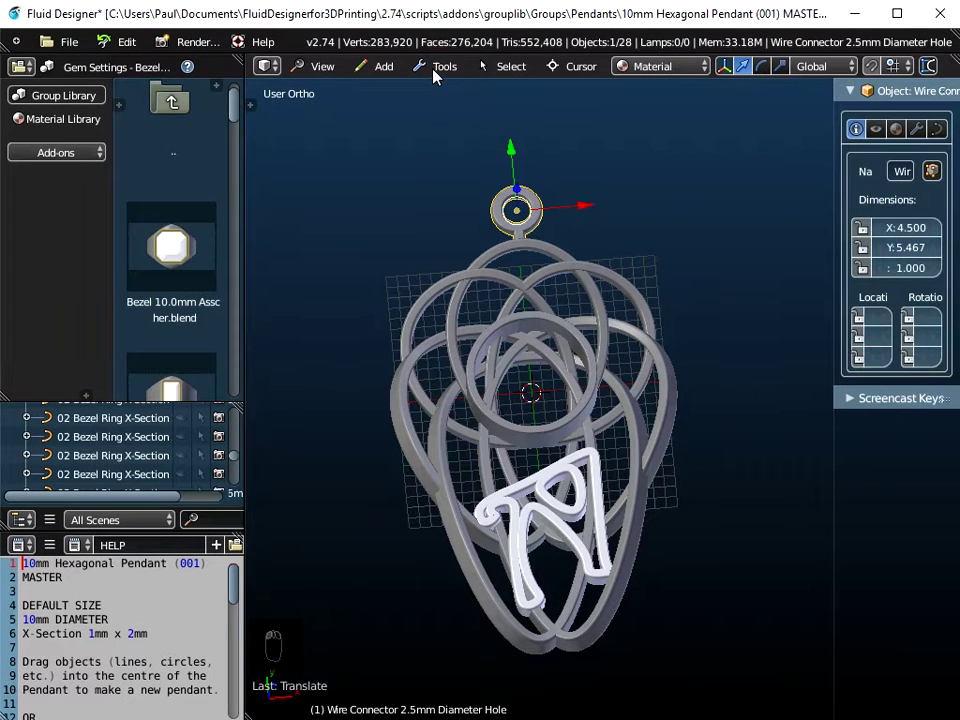
Convert the wire connector loop and then the Capareda knot to mesh via Object Tools.
drag(449, 74, 540, 107)
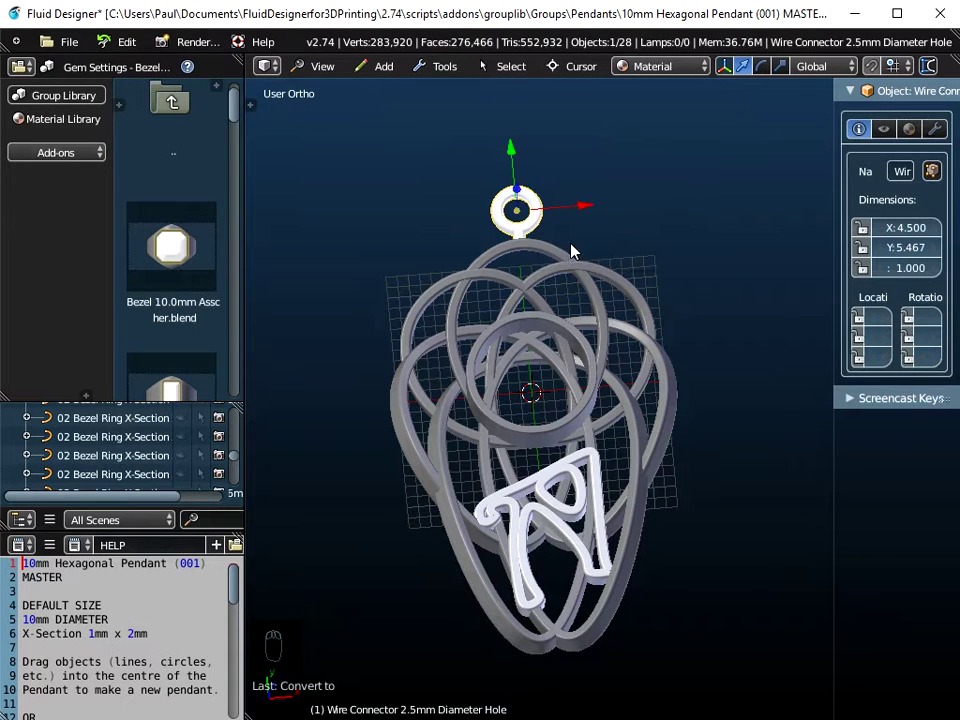
drag(564, 264, 570, 138)
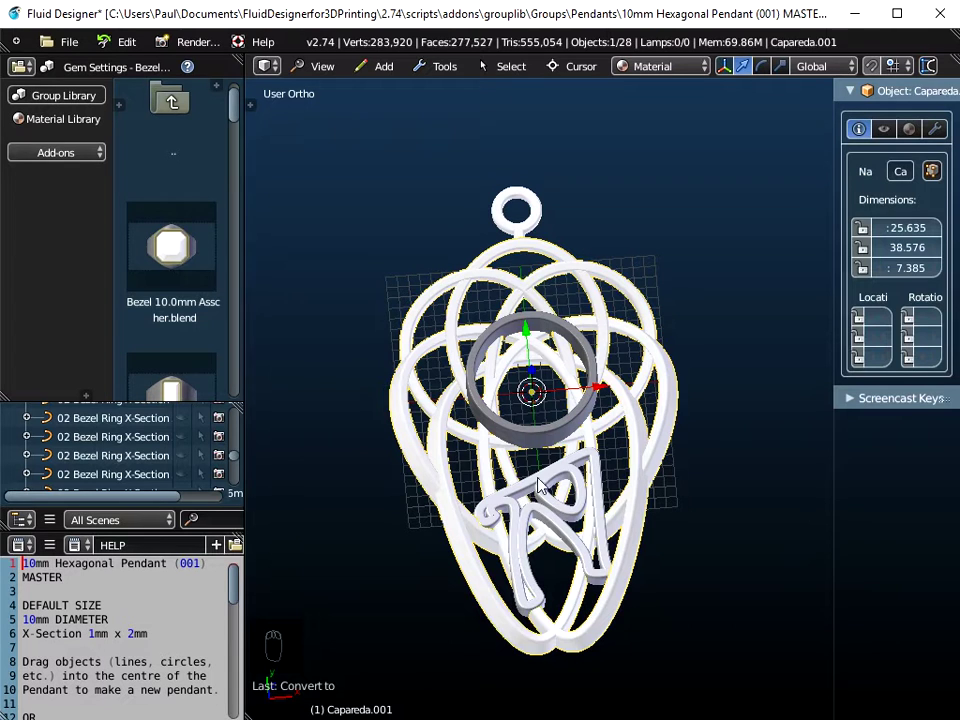
Convert Bezel Ring Round to mesh and join it with letter A and the connector using Ctrl+J.
drag(456, 66, 581, 141)
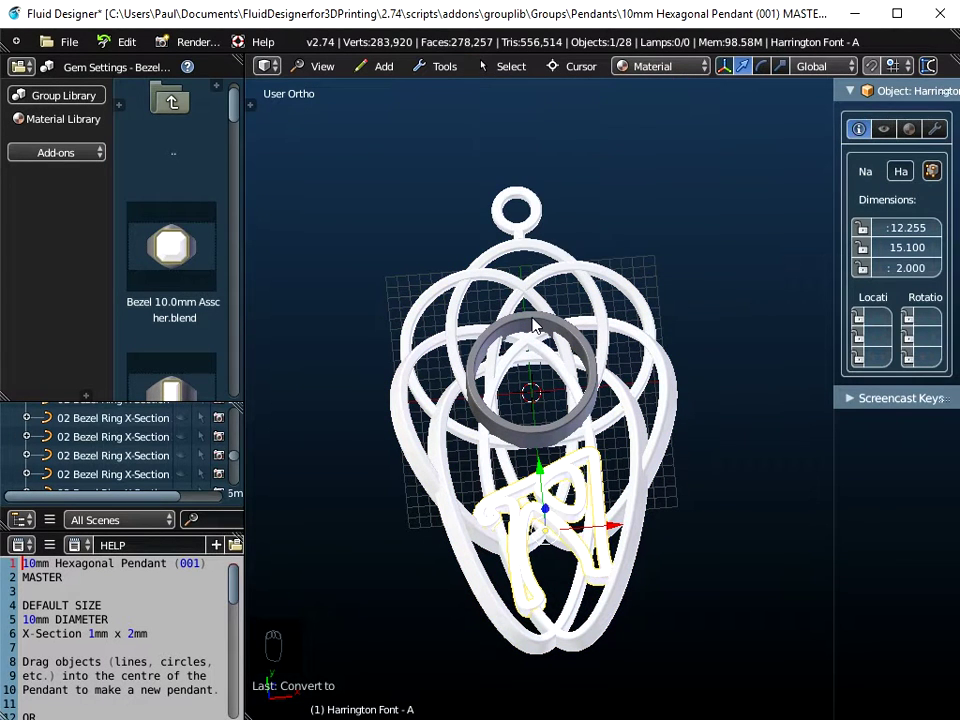
click(536, 324)
drag(445, 73, 596, 146)
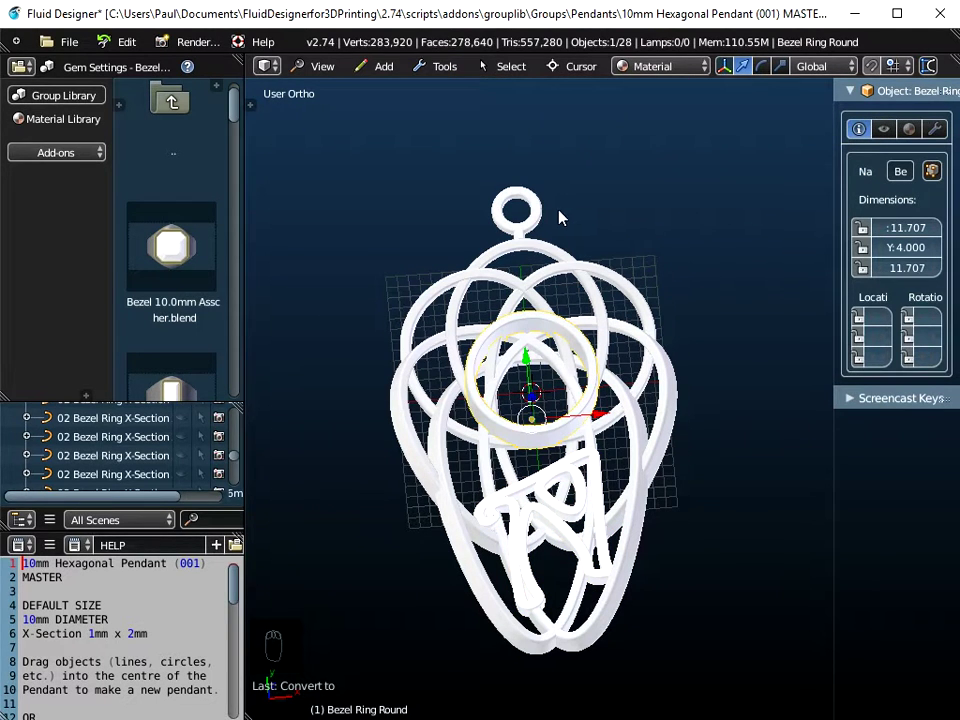
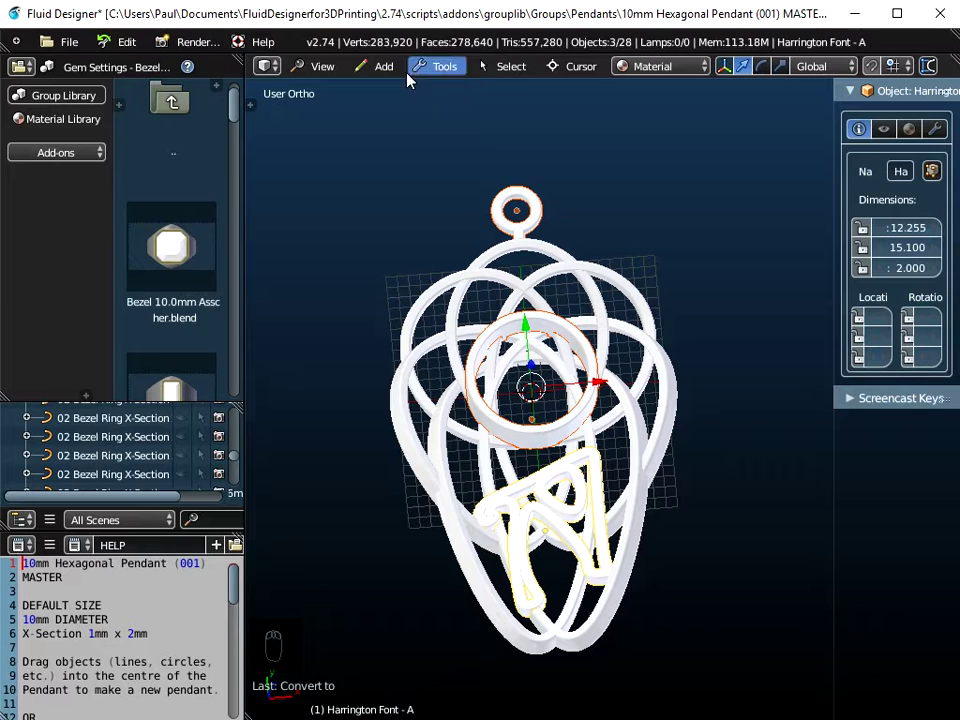
drag(439, 67, 580, 178)
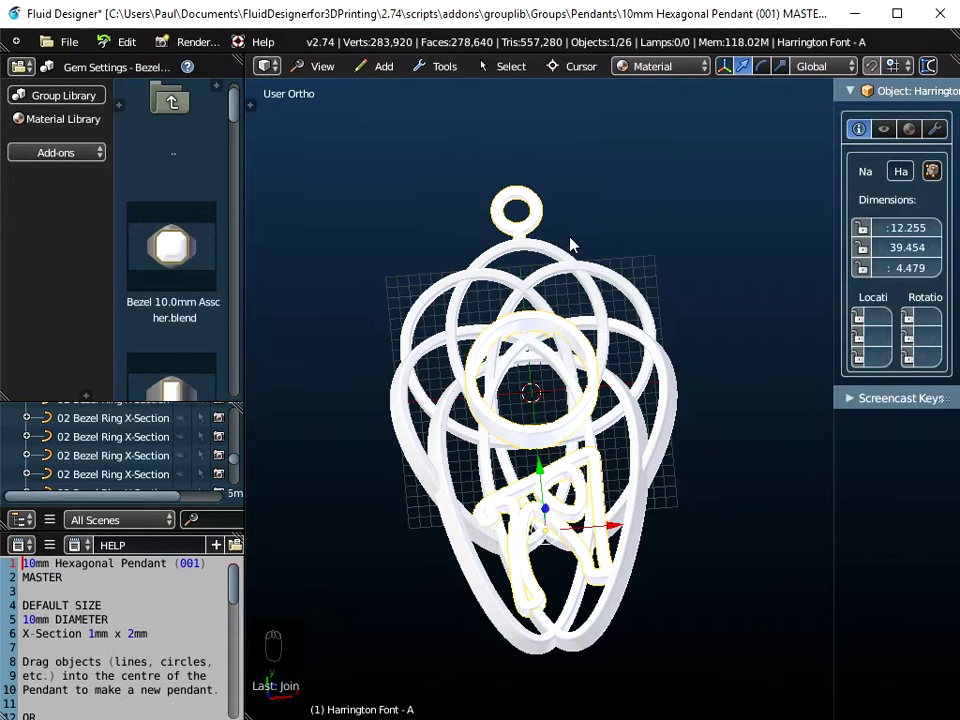